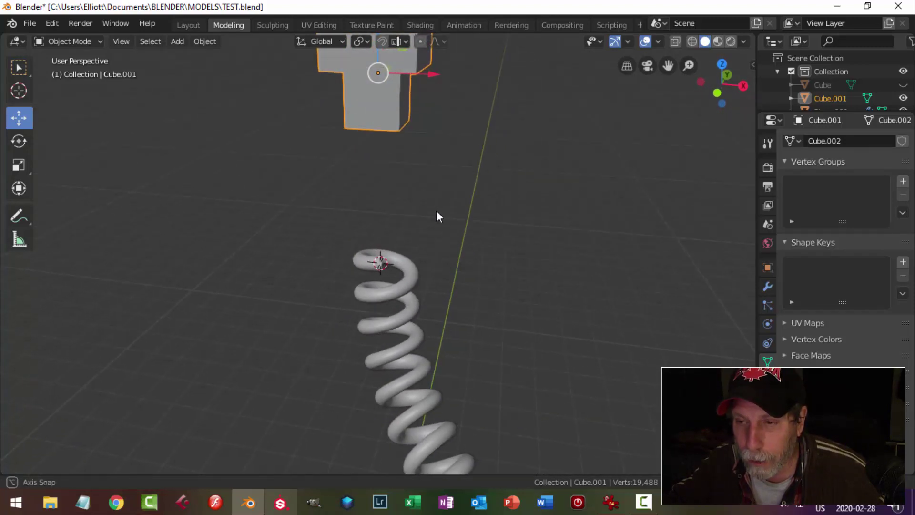
Hide the cube piece and frame the coil's open end from top and front views
key(alt+a)
click(386, 118)
key(h)
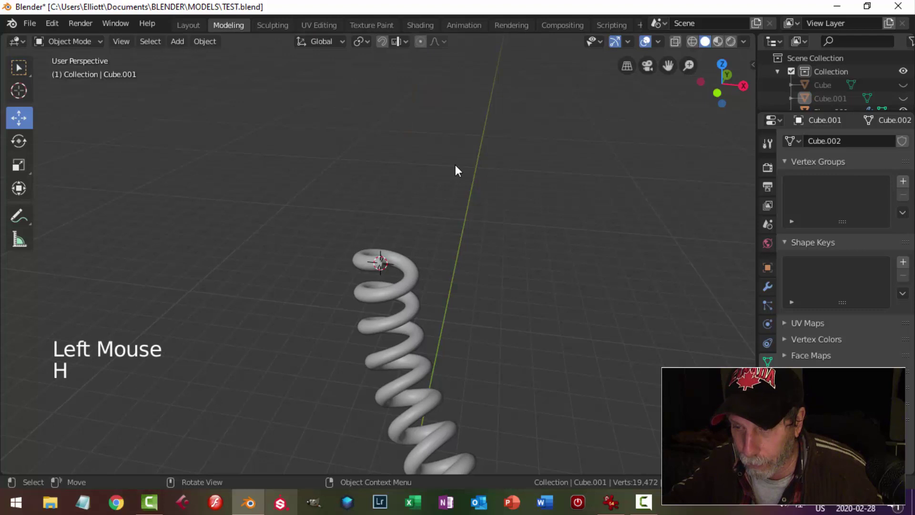
key(KP_7)
scroll(up, 3)
scroll(up, 3)
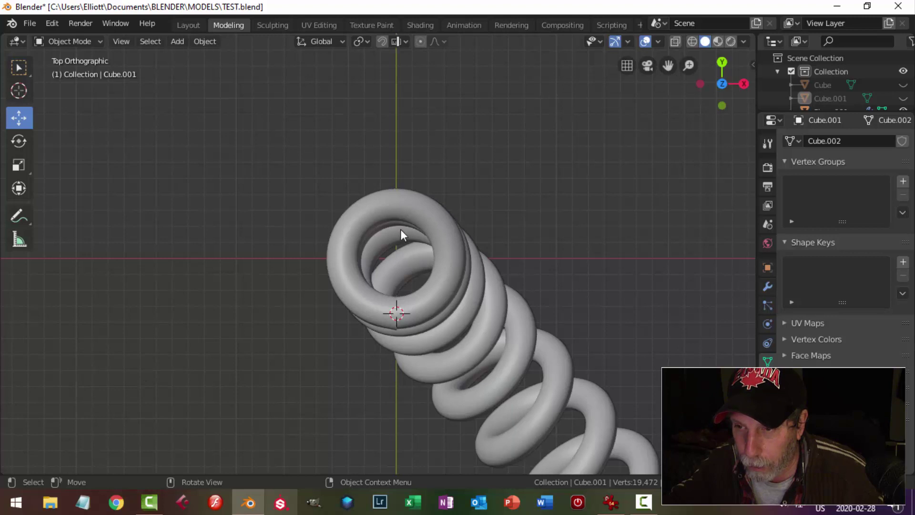
key(KP_1)
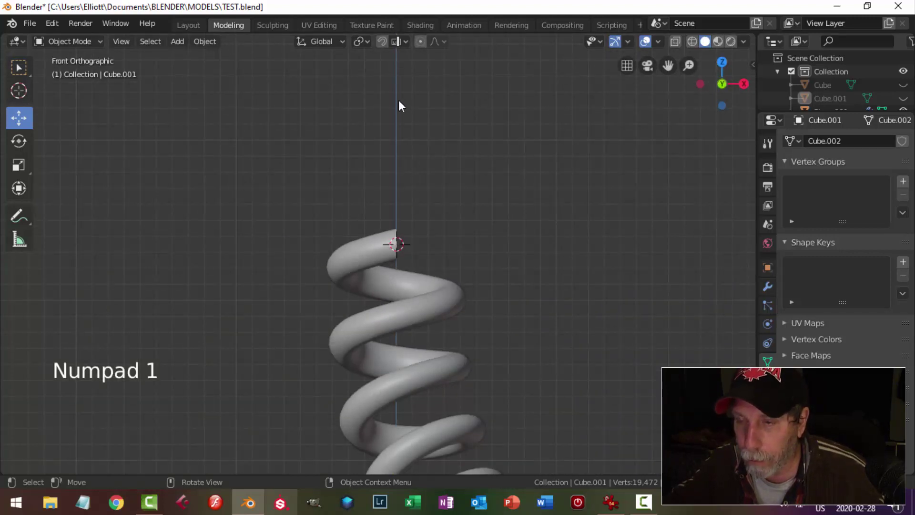
scroll(down, 3)
scroll(down, 3)
middle_click(406, 127)
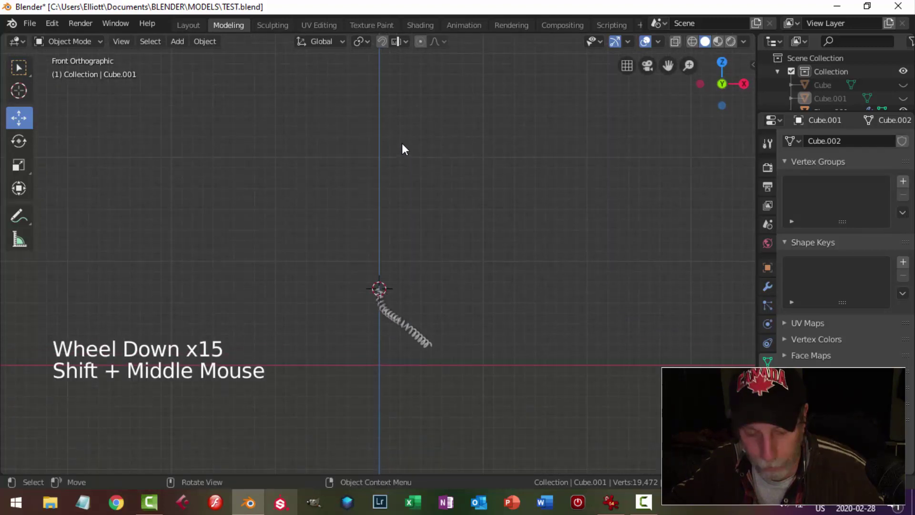
middle_click(401, 158)
scroll(up, 3)
scroll(up, 3)
key(KP_7)
scroll(up, 3)
middle_click(455, 264)
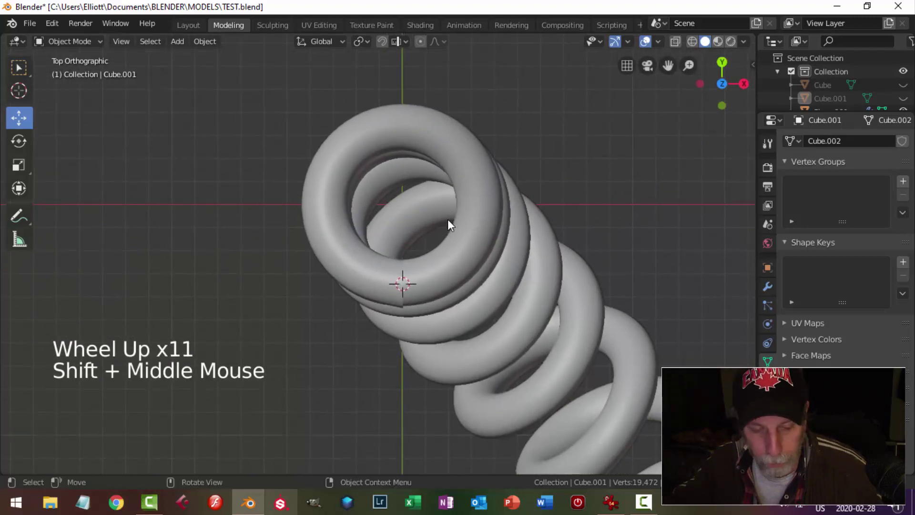
Add a plane at the coil's end, shrink it in Edit Mode and merge its vertices to one point
key(shift+a)
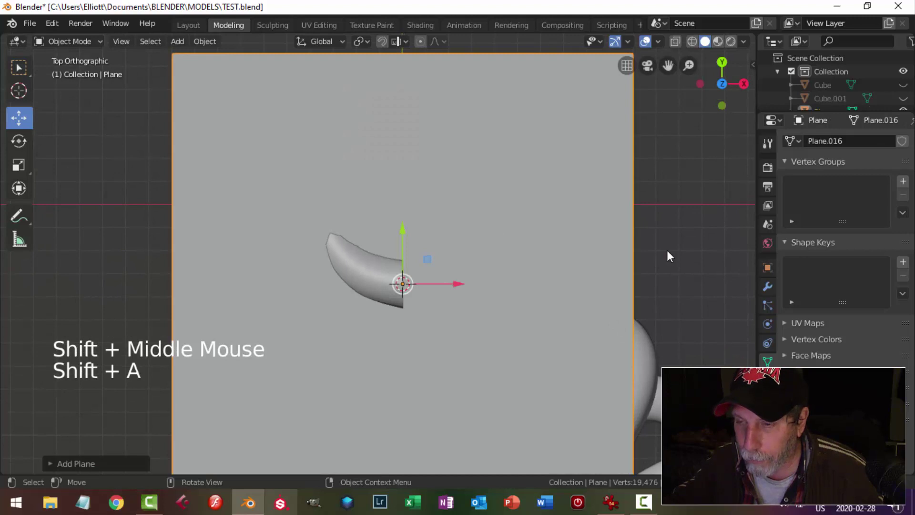
key(Tab)
key(s)
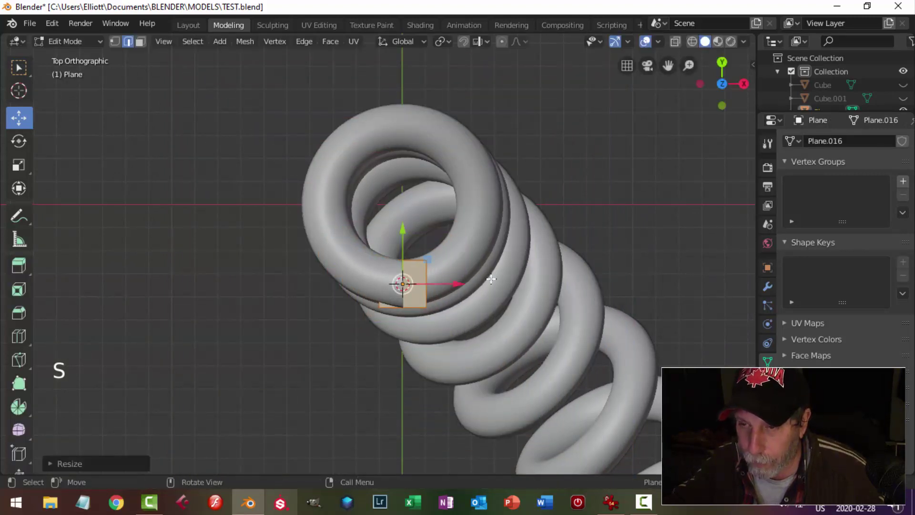
scroll(up, 3)
key(1)
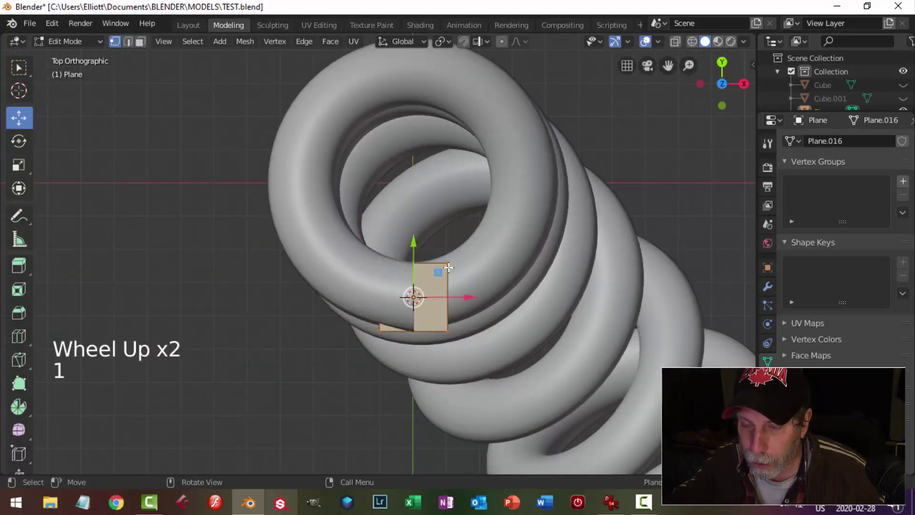
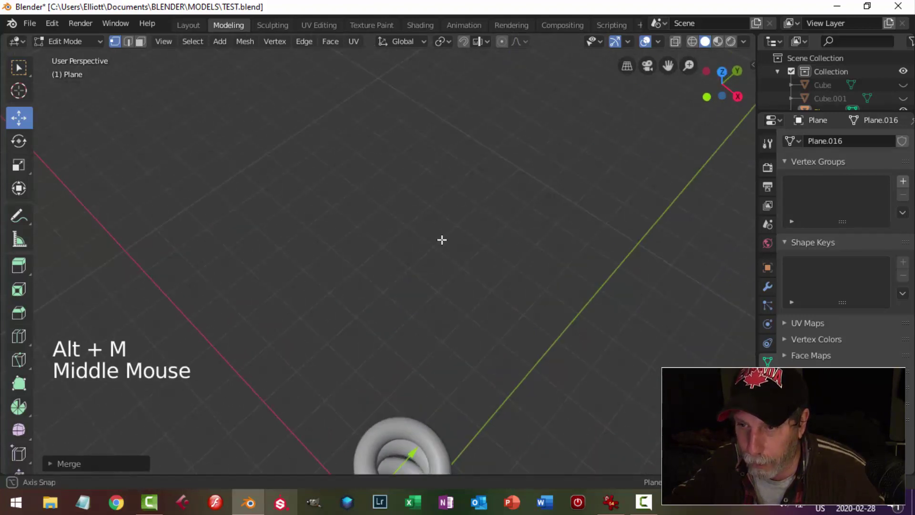
key(KP_Decimal)
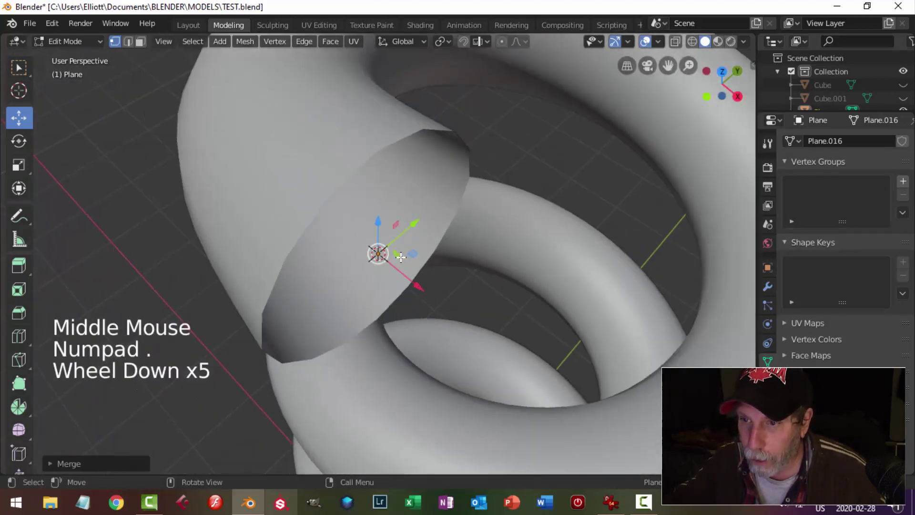
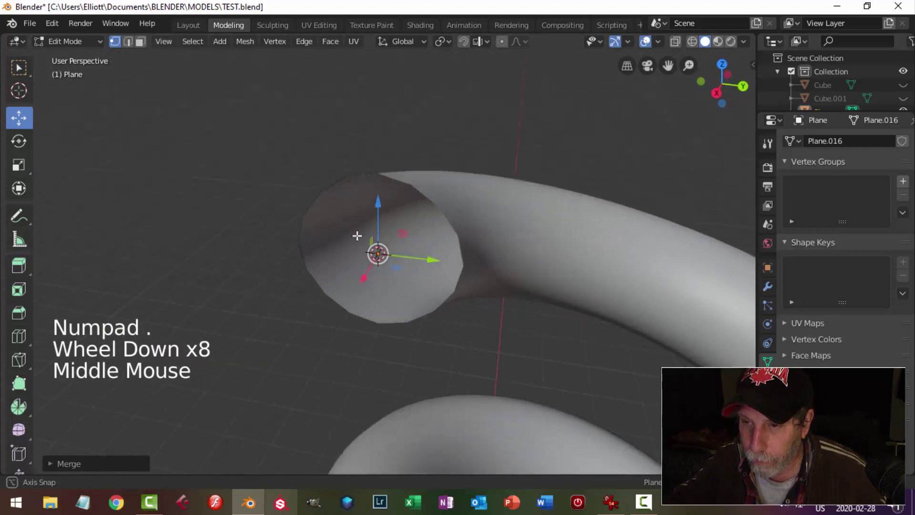
key(KP_7)
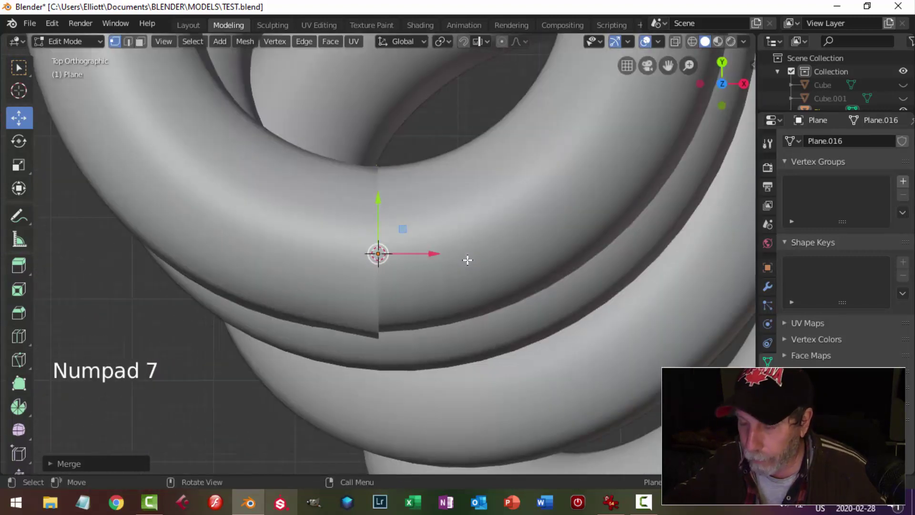
Move the single vertex into the centre of the tube's open end
scroll(down, 3)
middle_click(512, 272)
scroll(up, 3)
scroll(up, 3)
key(e)
click(453, 327)
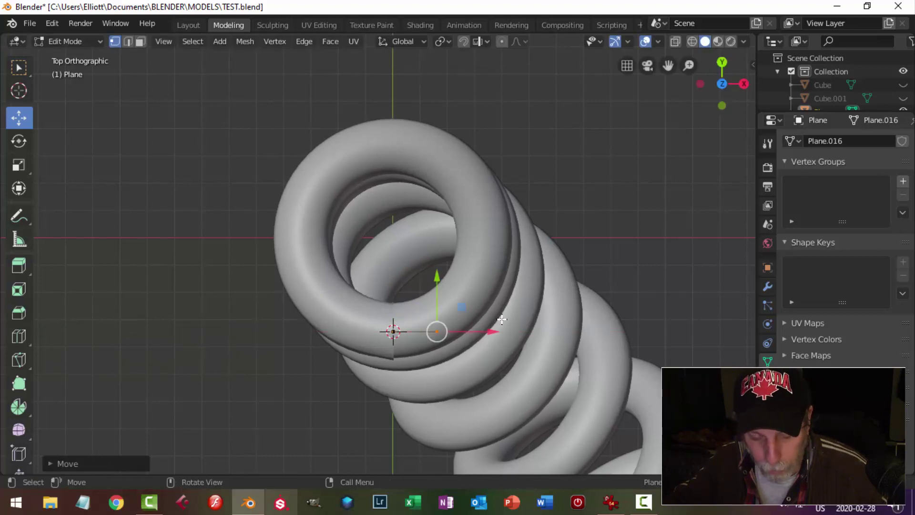
Extrude three more vertices along the coil, then raise the line's top smoothly upward
key(e)
key(g)
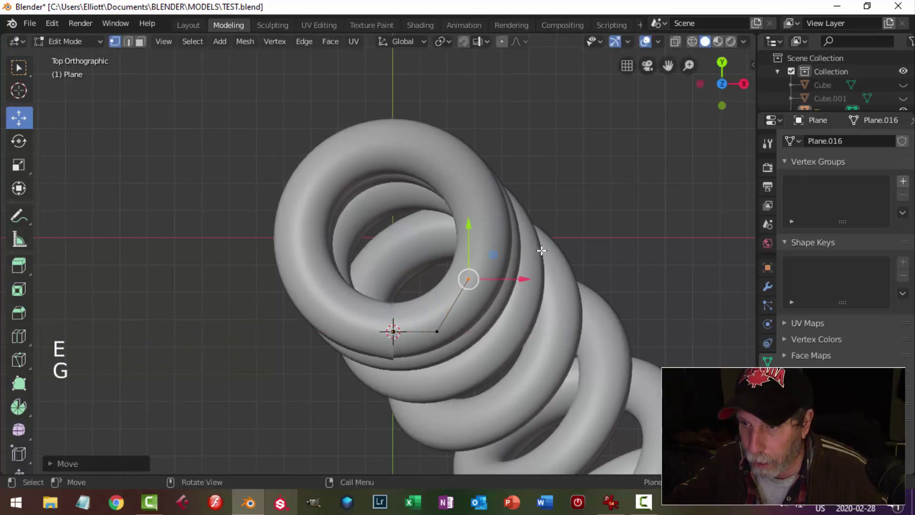
key(e)
key(g)
key(e)
key(g)
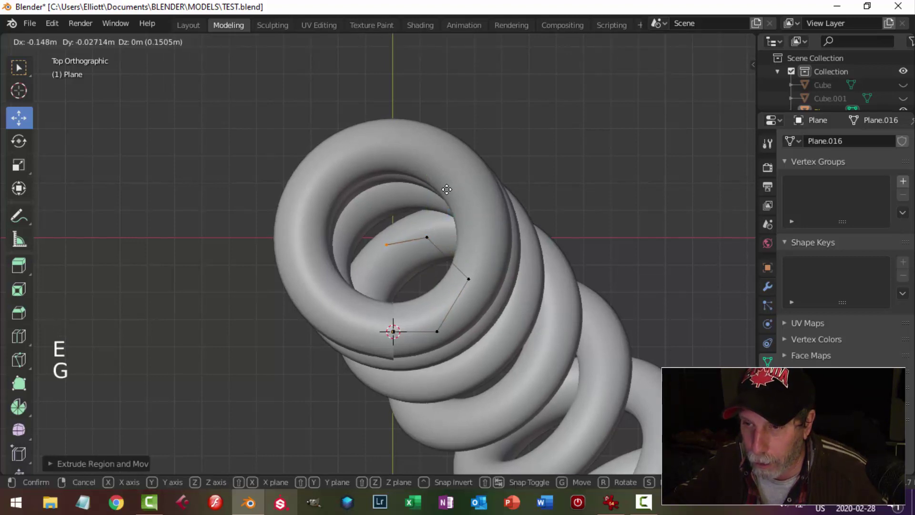
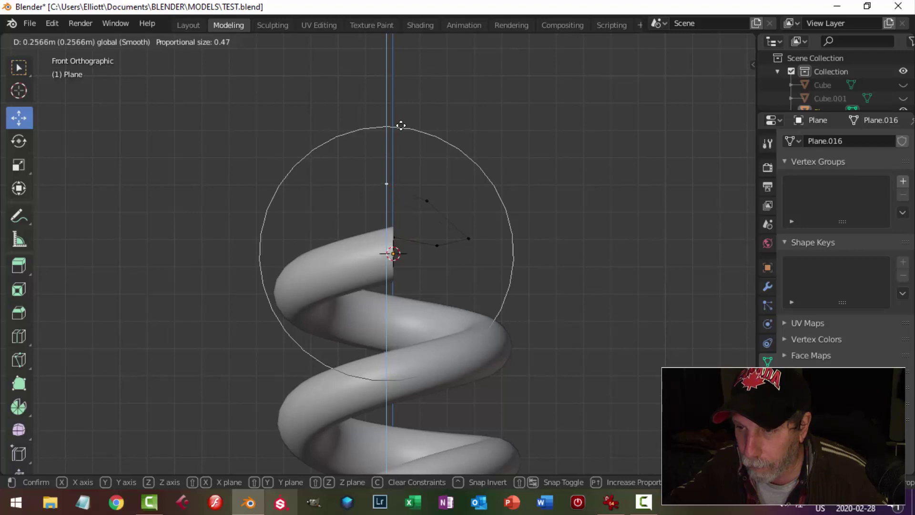
click(511, 45)
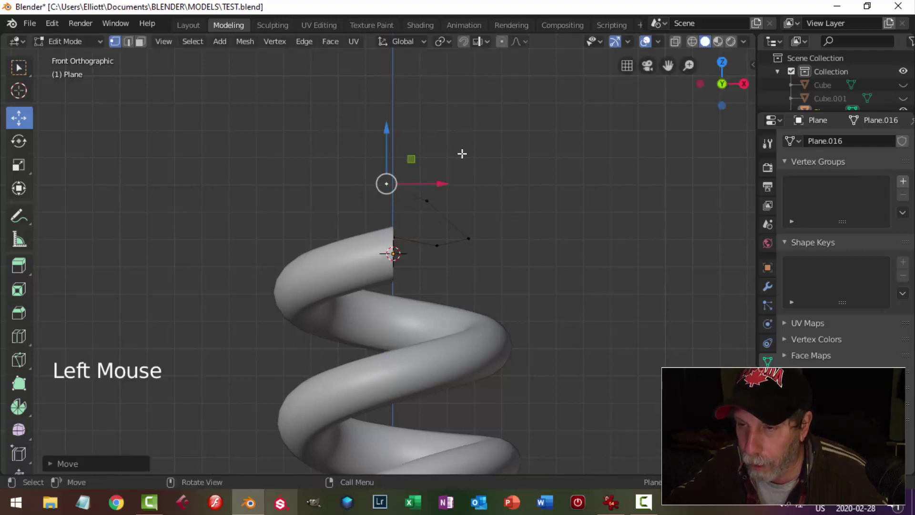
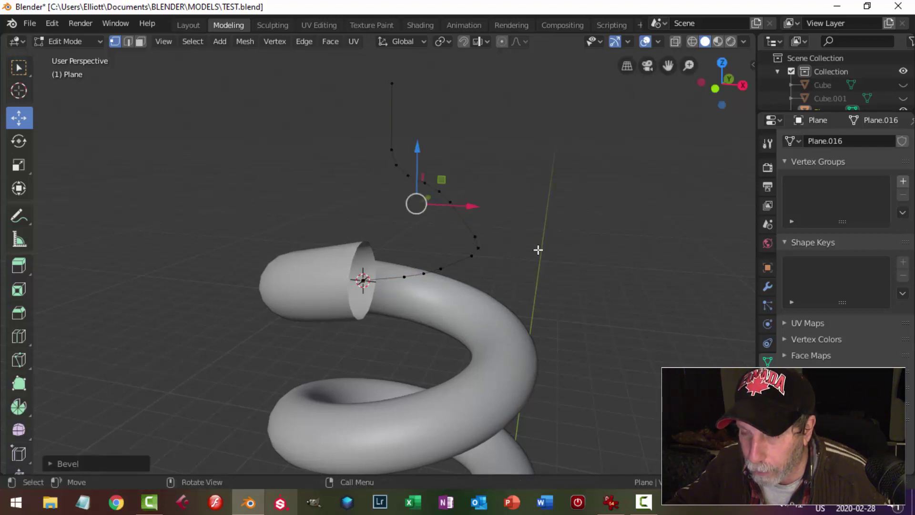
Convert the vertex path to a curve and give it a 0.111 m bevel depth tube
key(Tab)
middle_click(535, 260)
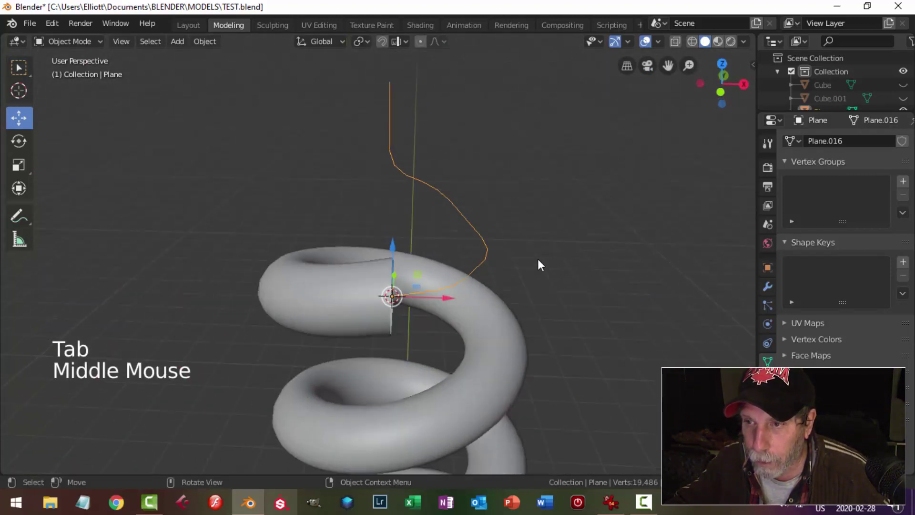
click(216, 50)
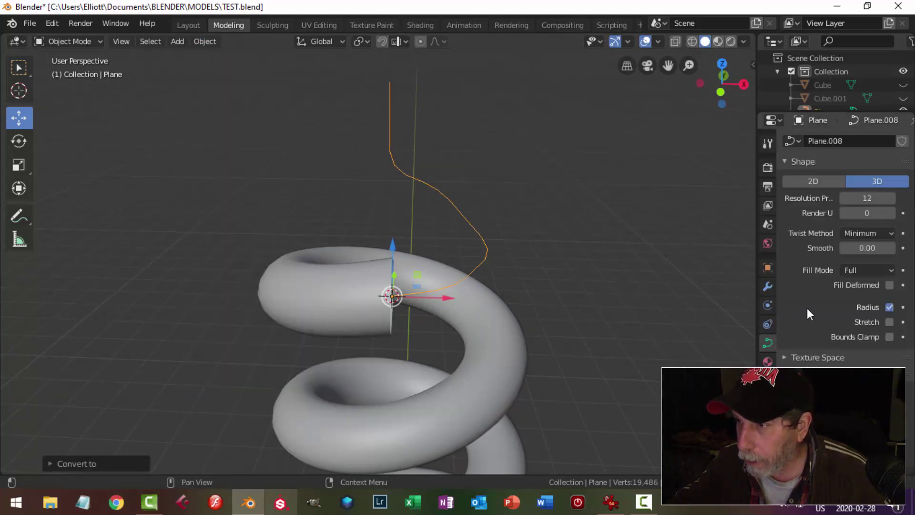
scroll(down, 3)
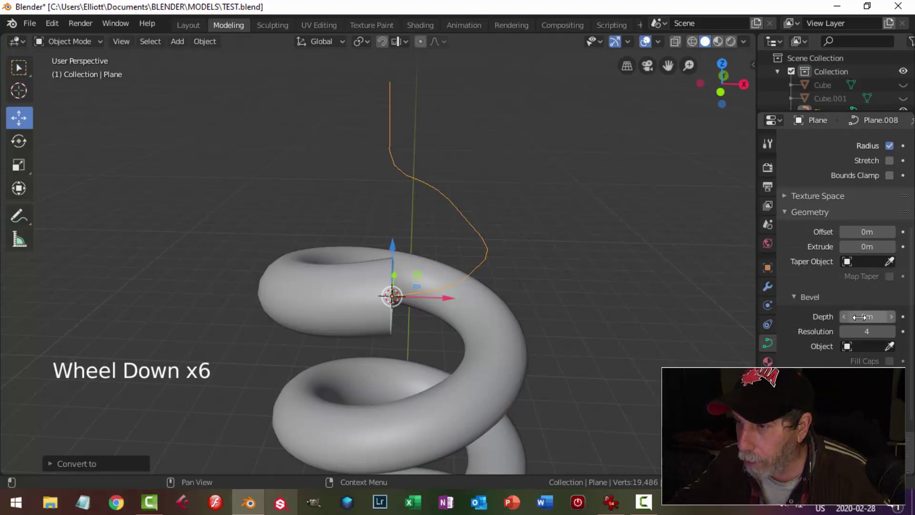
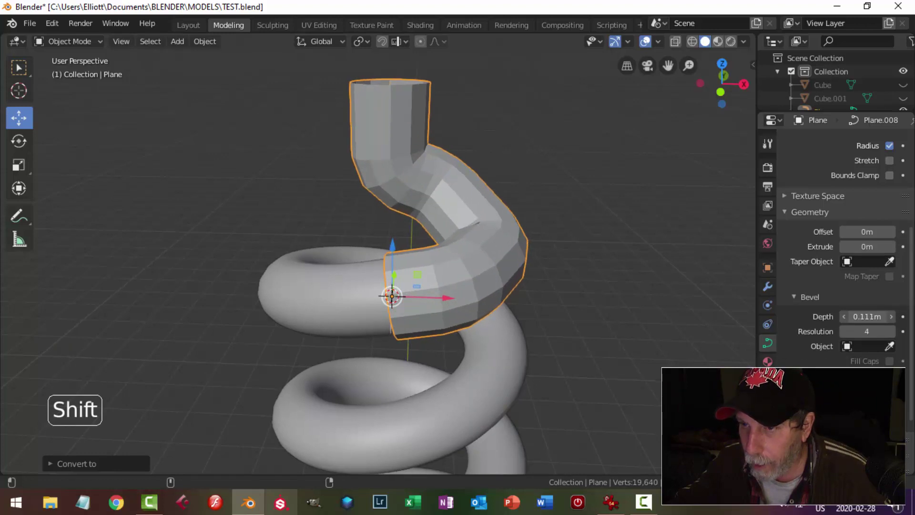
middle_click(546, 310)
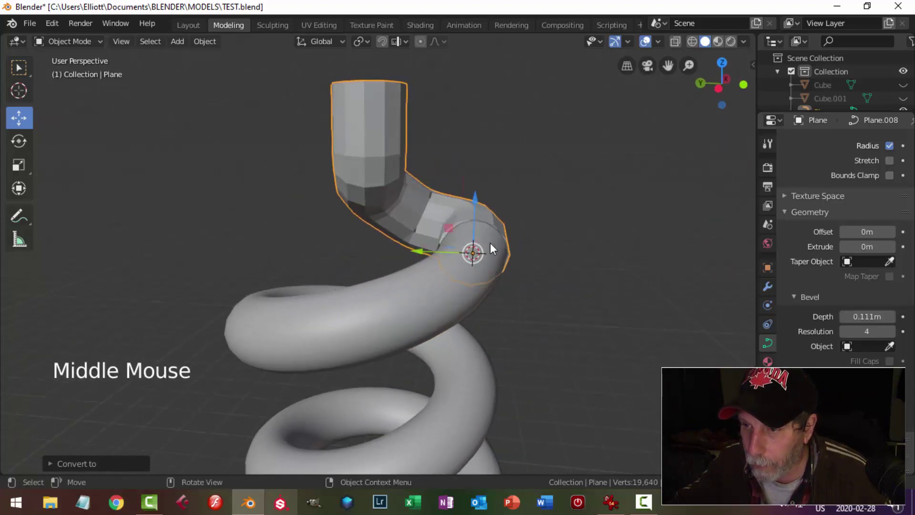
middle_click(592, 265)
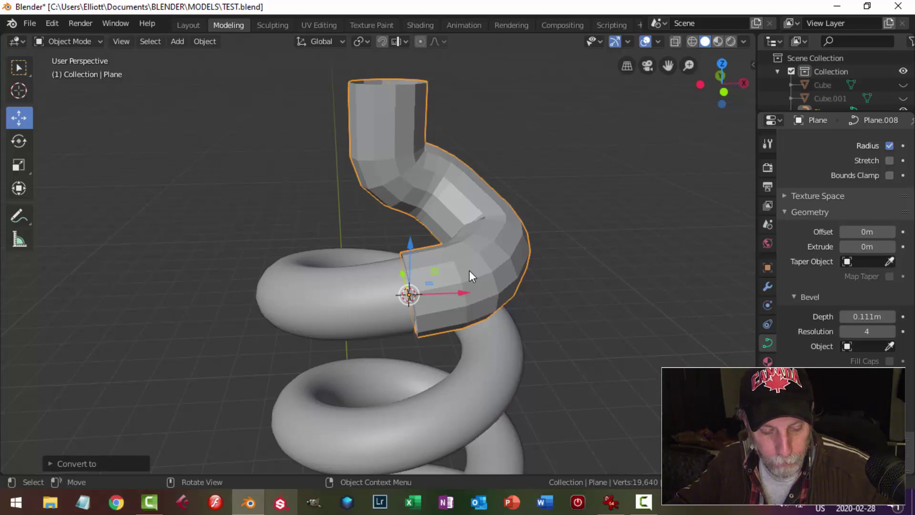
Smooth the tube with a level-2 subdivision and inspect the joint at the coil
key(ctrl+2)
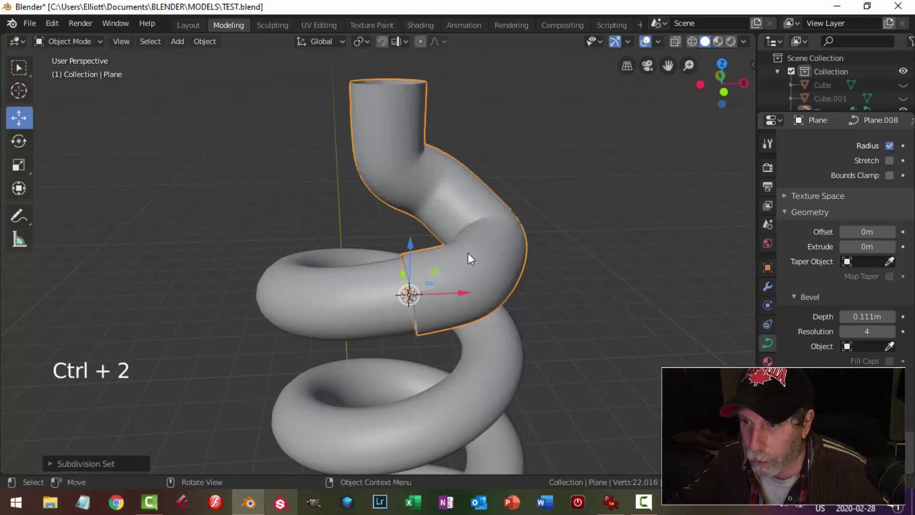
right_click(478, 257)
key(alt+a)
middle_click(521, 263)
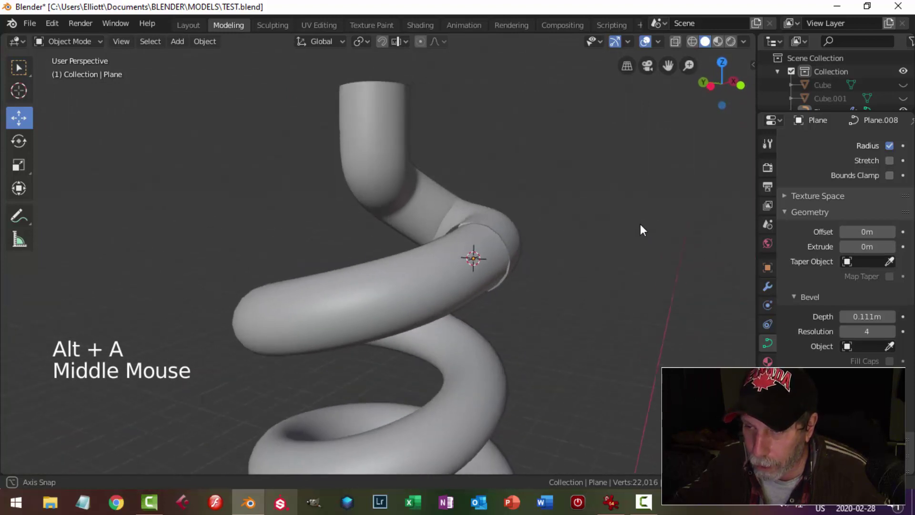
scroll(up, 3)
middle_click(523, 264)
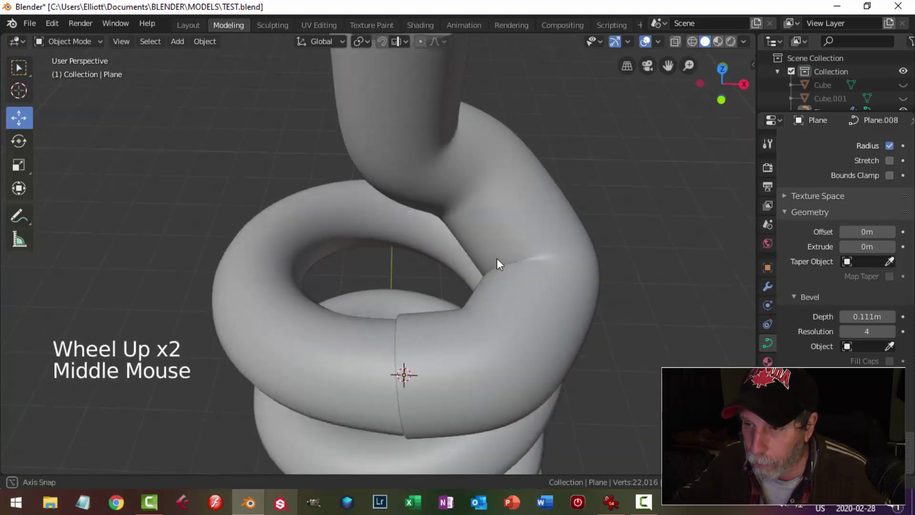
Rotate and nudge the tube section from front view so its end meets the coil
click(526, 258)
key(KP_1)
scroll(up, 3)
middle_click(506, 262)
key(r)
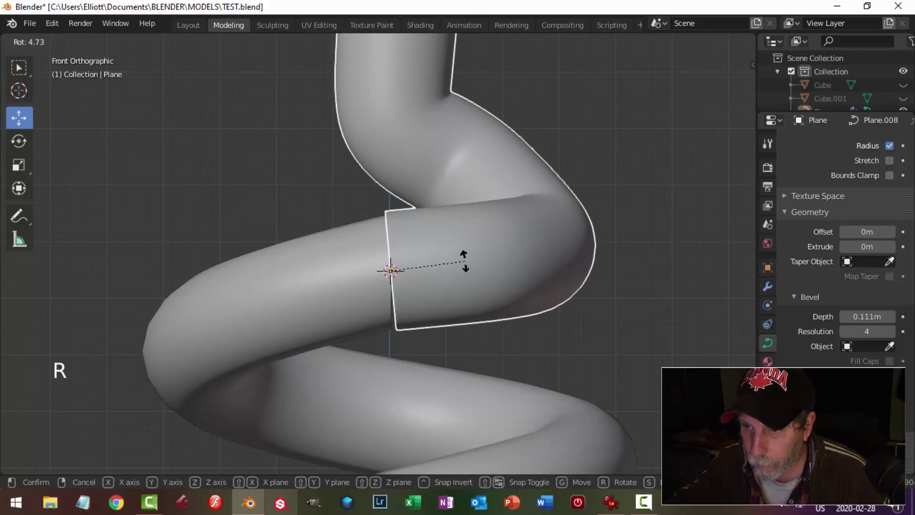
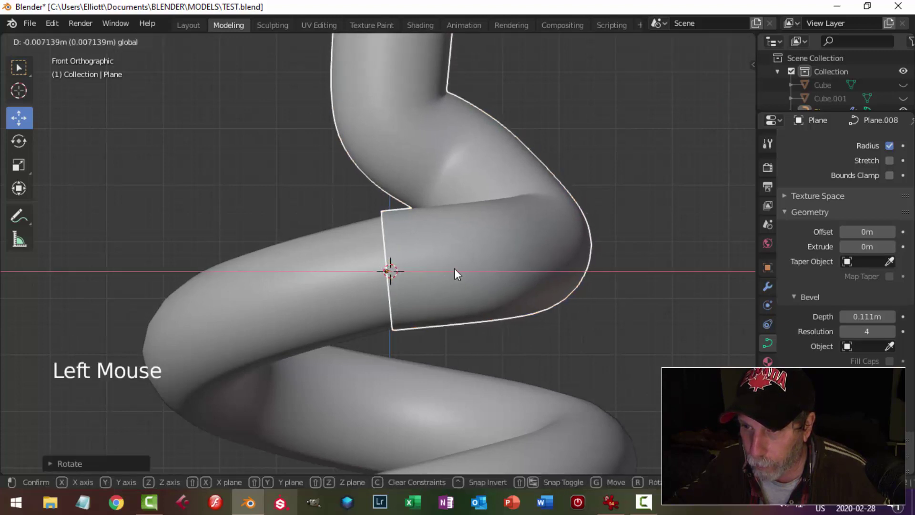
key(alt+a)
middle_click(432, 269)
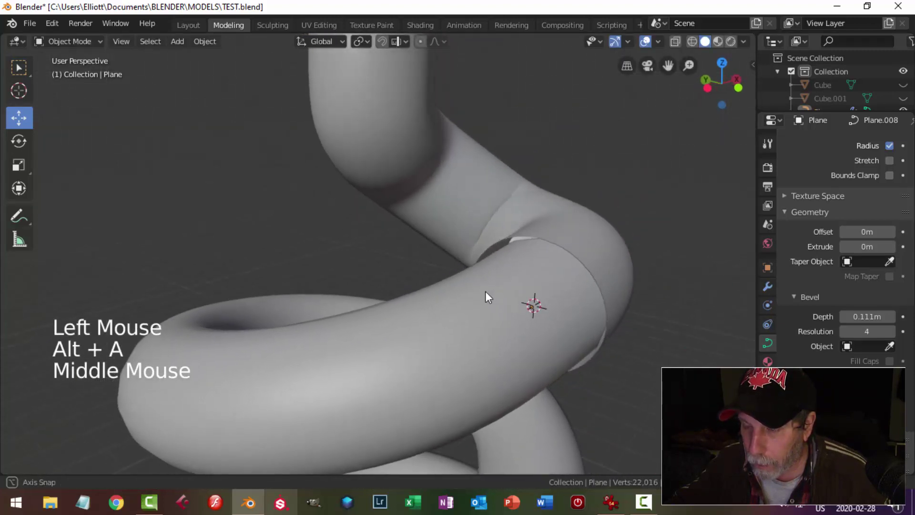
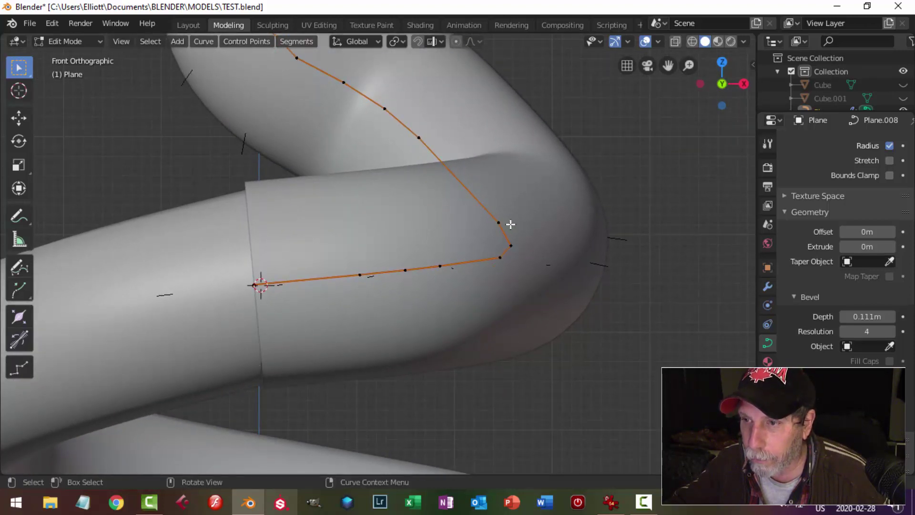
Move the bend's top control point and a neck point, checking from the side view
click(500, 217)
key(g)
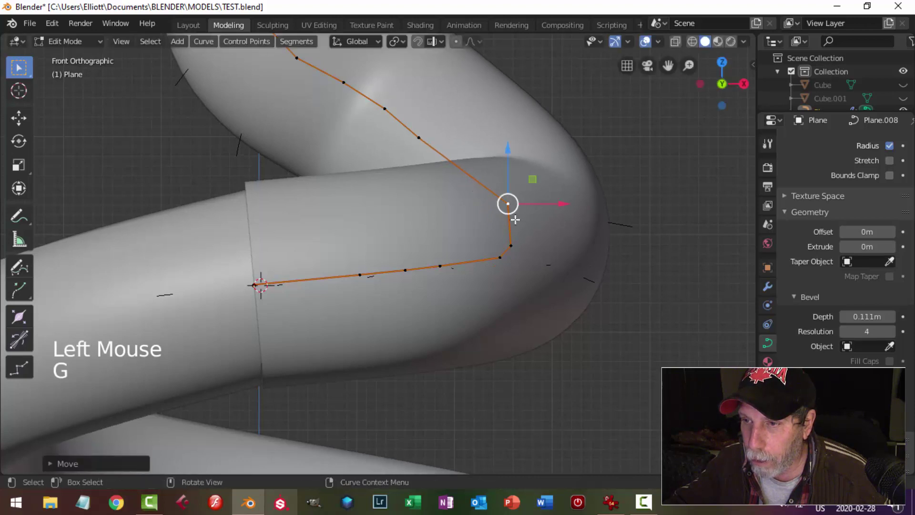
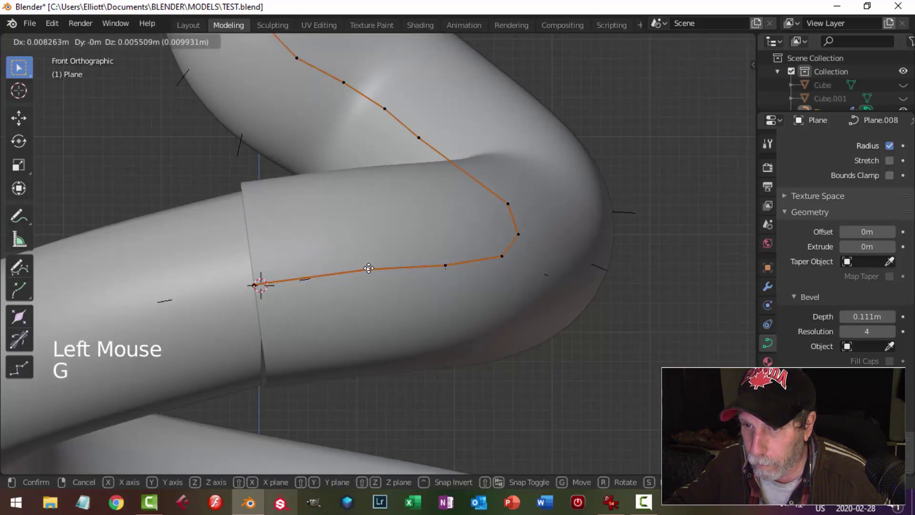
key(alt+a)
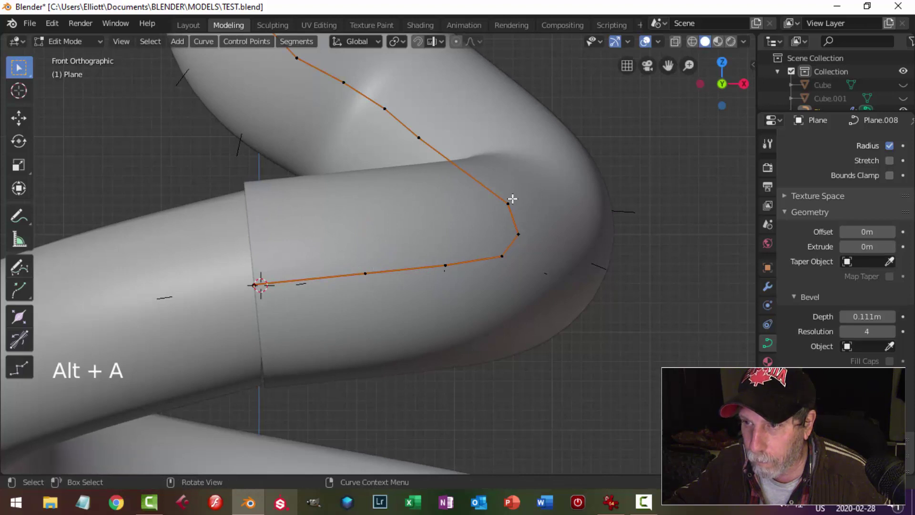
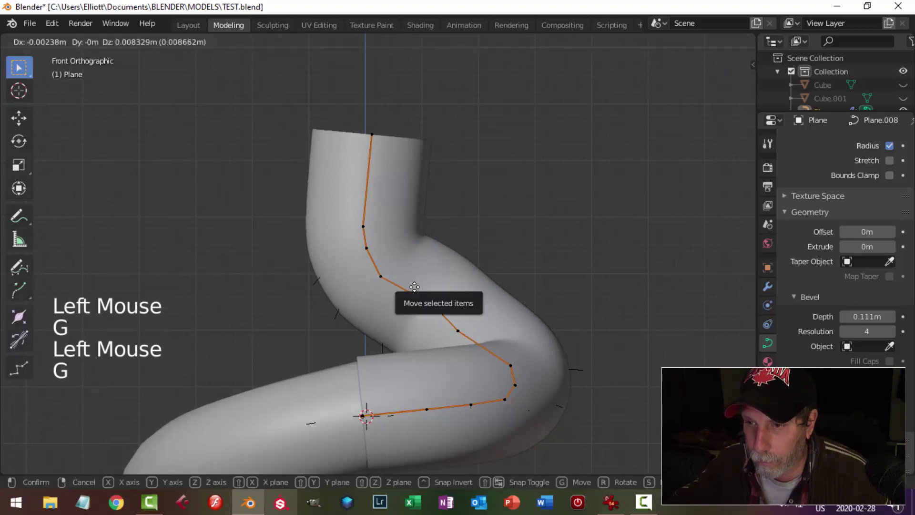
click(21, 68)
key(g)
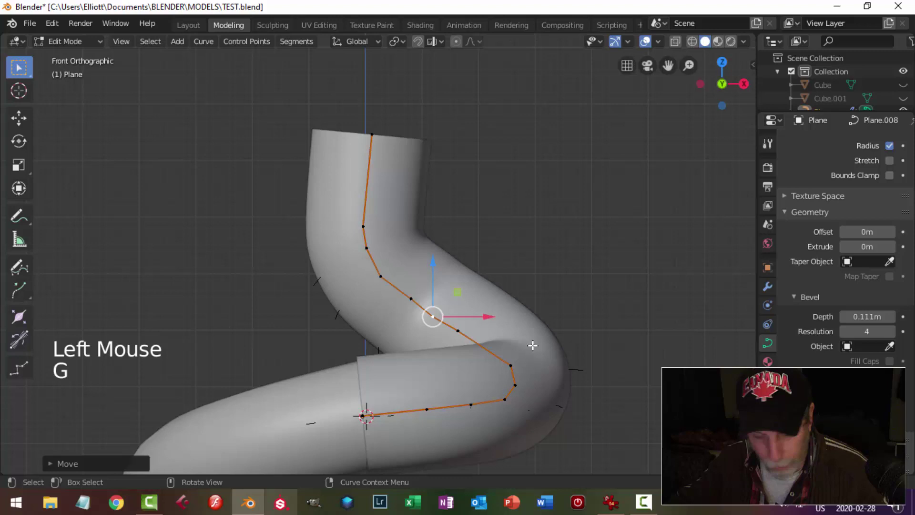
key(alt+a)
key(KP_3)
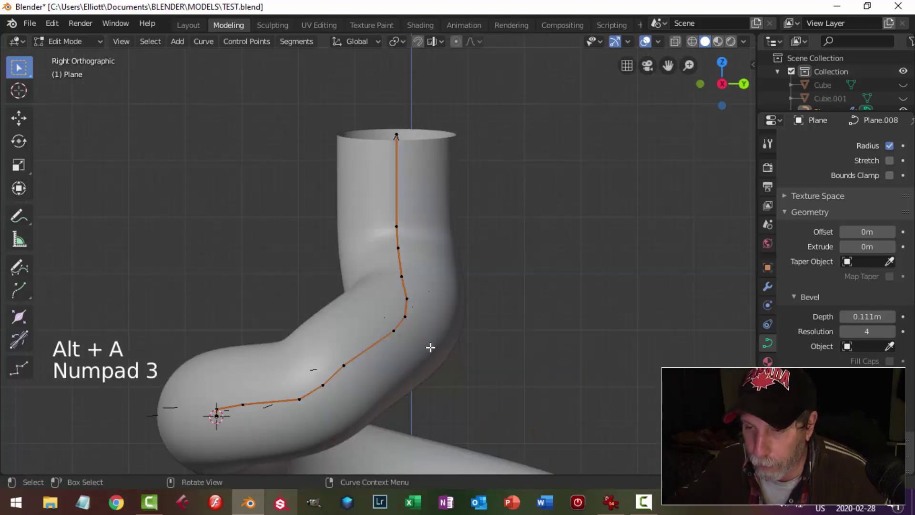
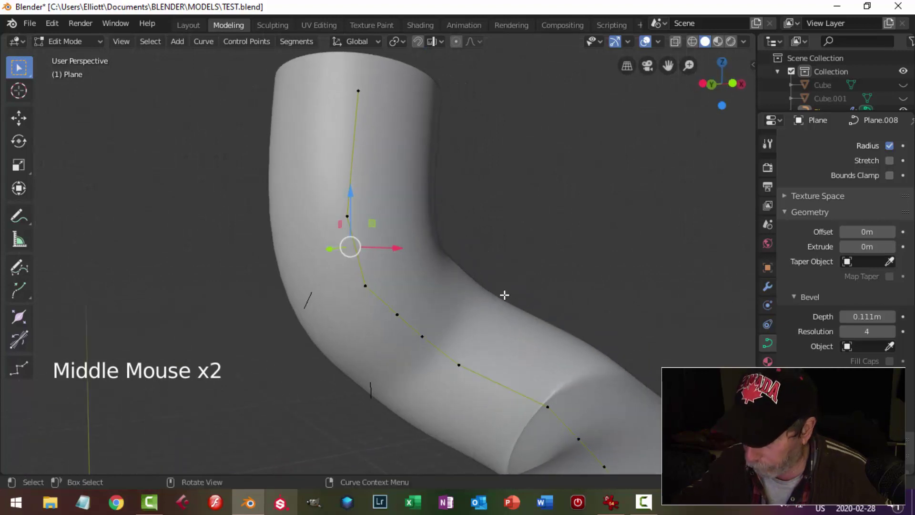
Reposition points on the rising neck from front and left side views
key(KP_1)
click(381, 279)
key(g)
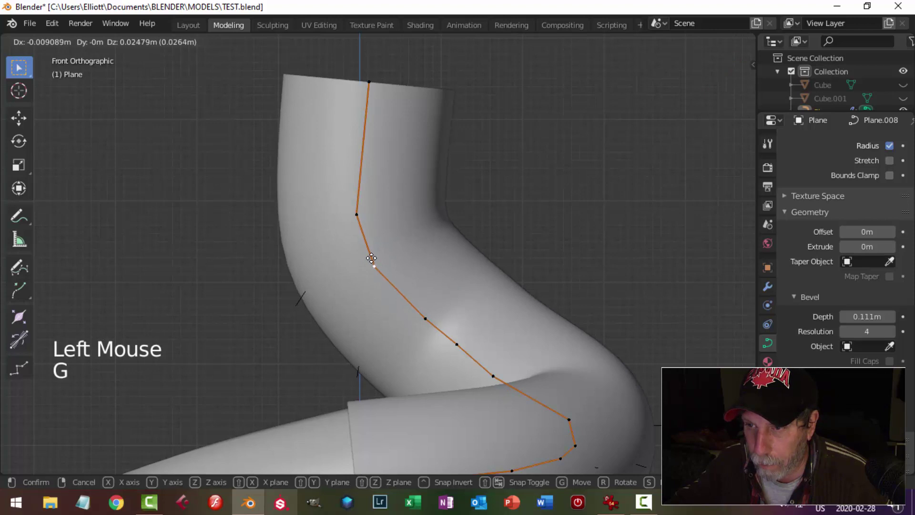
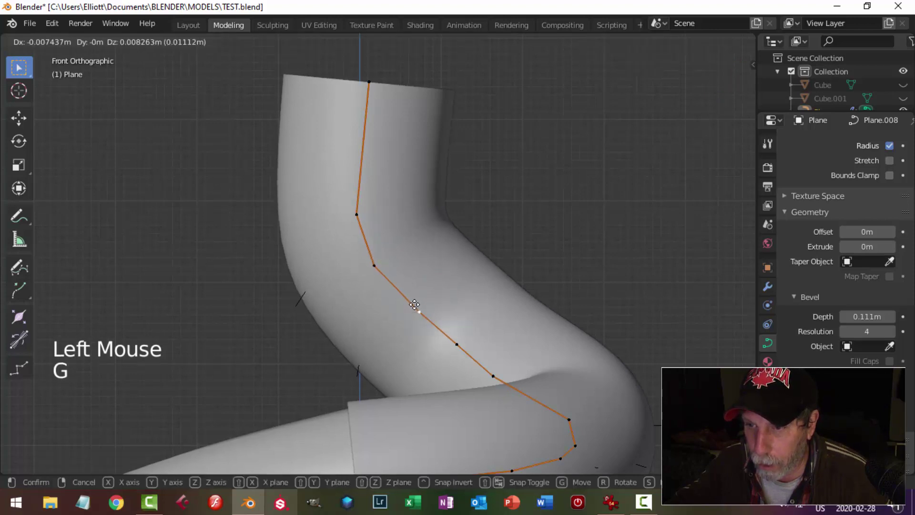
key(ctrl+KP_3)
key(alt+a)
middle_click(390, 258)
click(360, 231)
key(g)
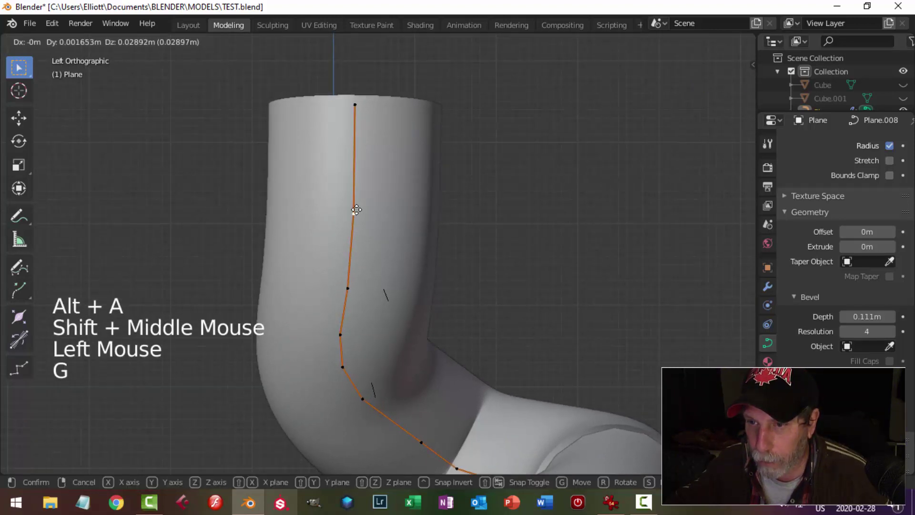
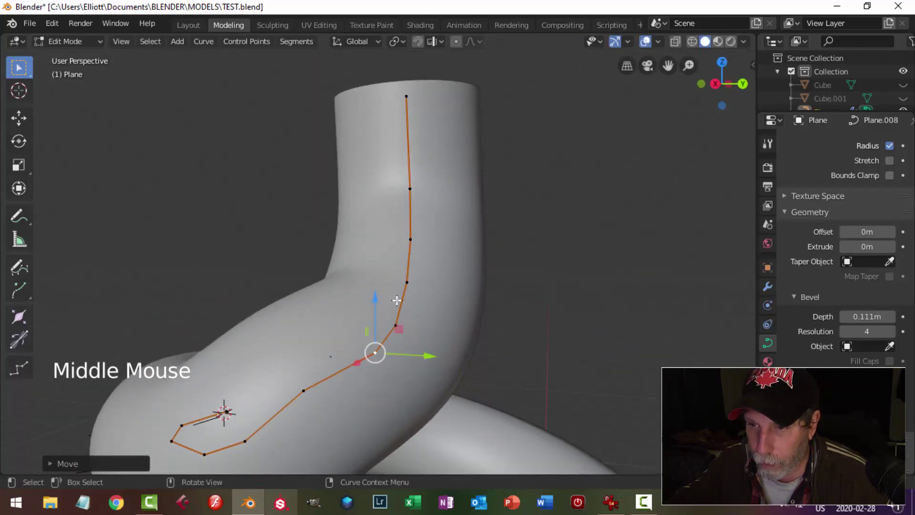
Nudge a point on the neck's curve while orbiting around the neck's top
middle_click(402, 335)
key(alt+a)
middle_click(410, 331)
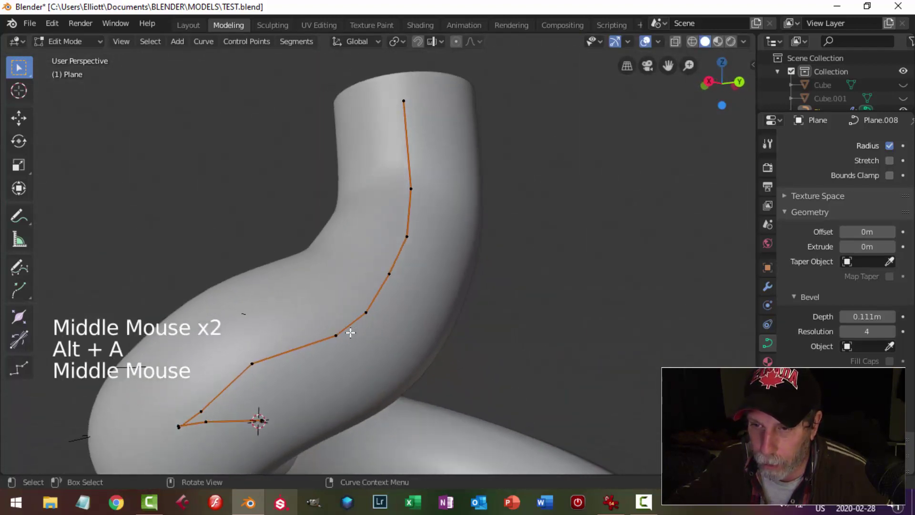
click(261, 353)
key(g)
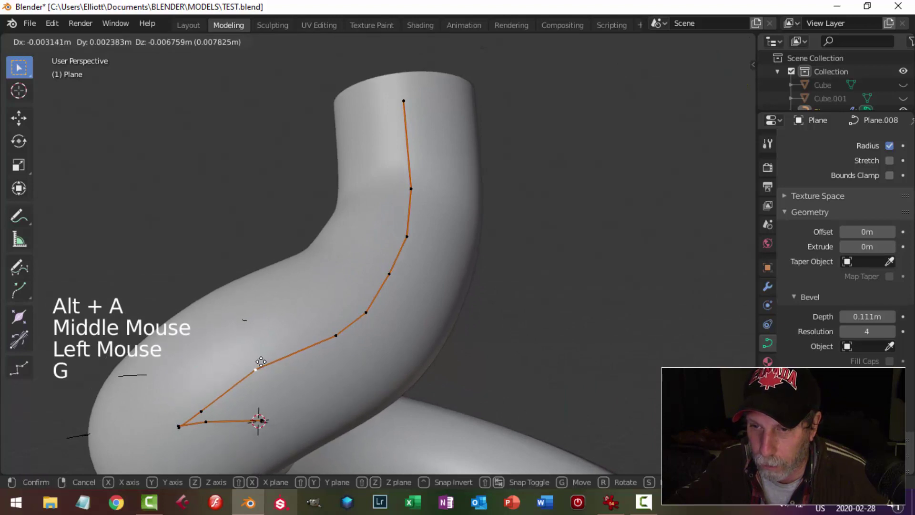
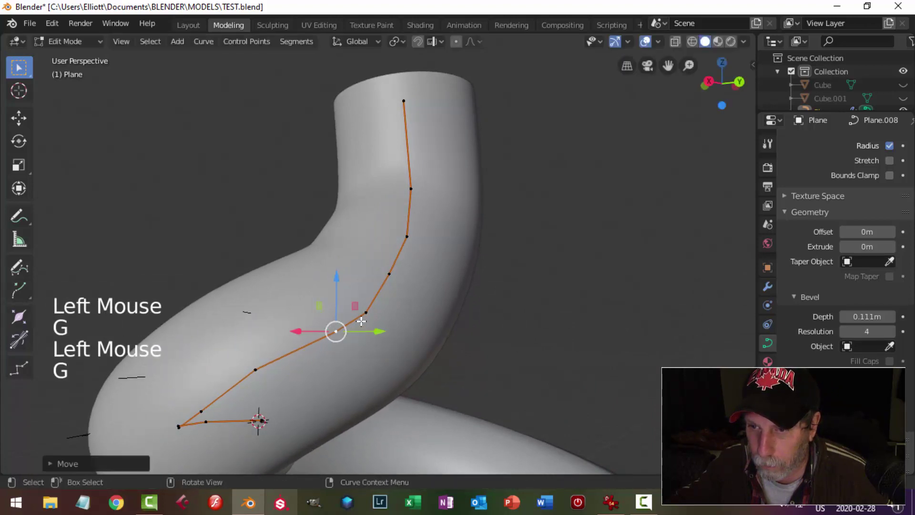
click(374, 308)
key(g)
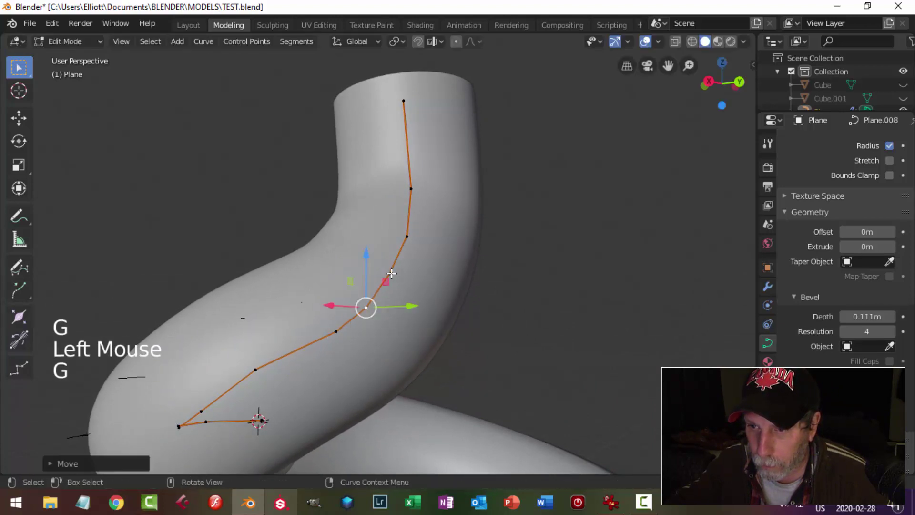
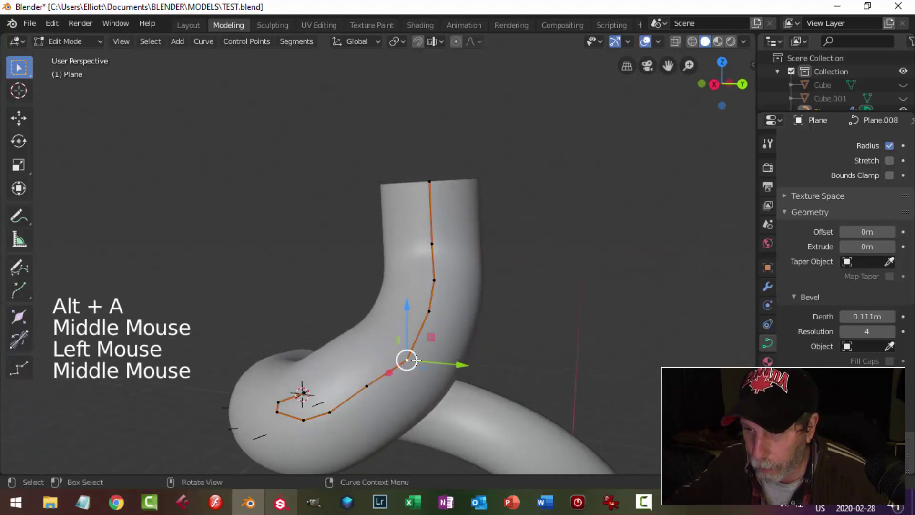
Move the lower neck point from the right side view for a gentler bend
key(KP_3)
key(g)
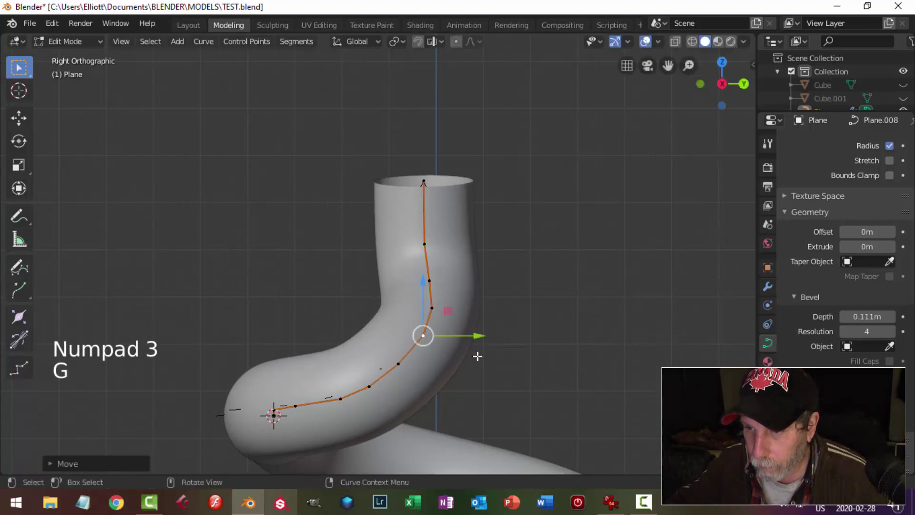
key(alt+a)
click(404, 362)
key(g)
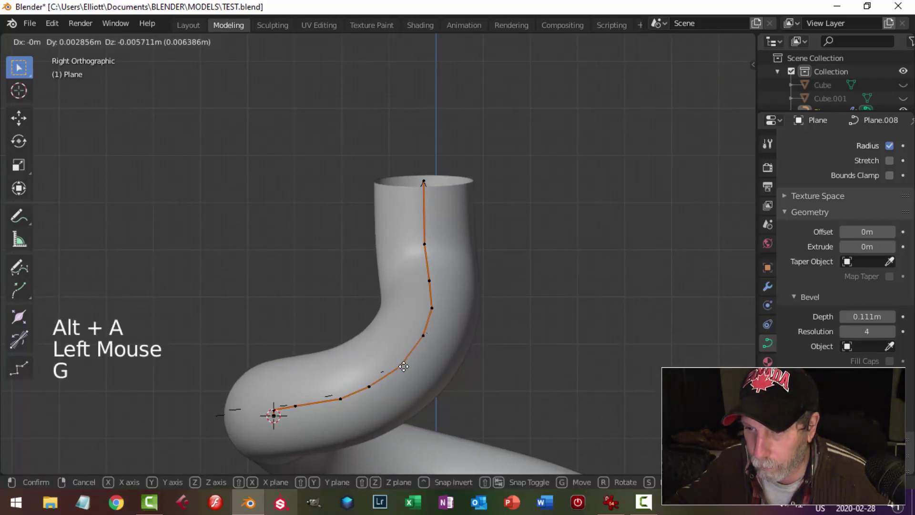
key(alt+a)
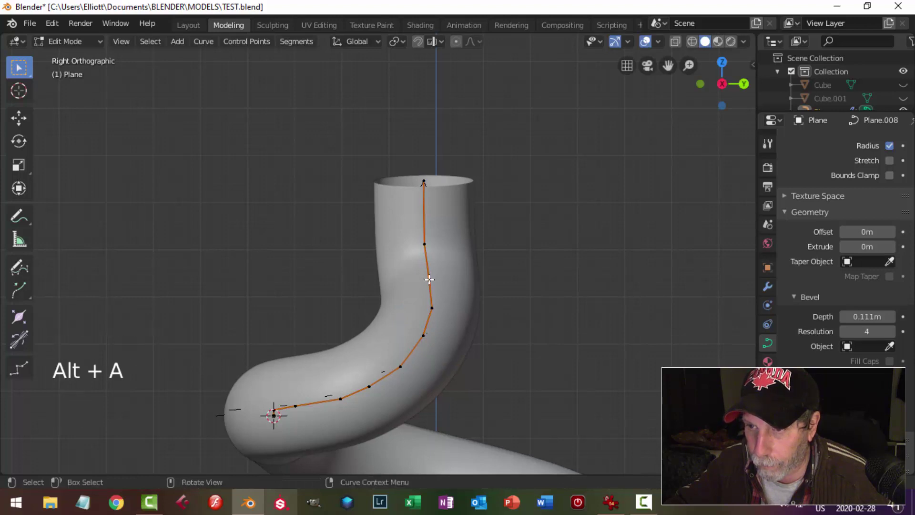
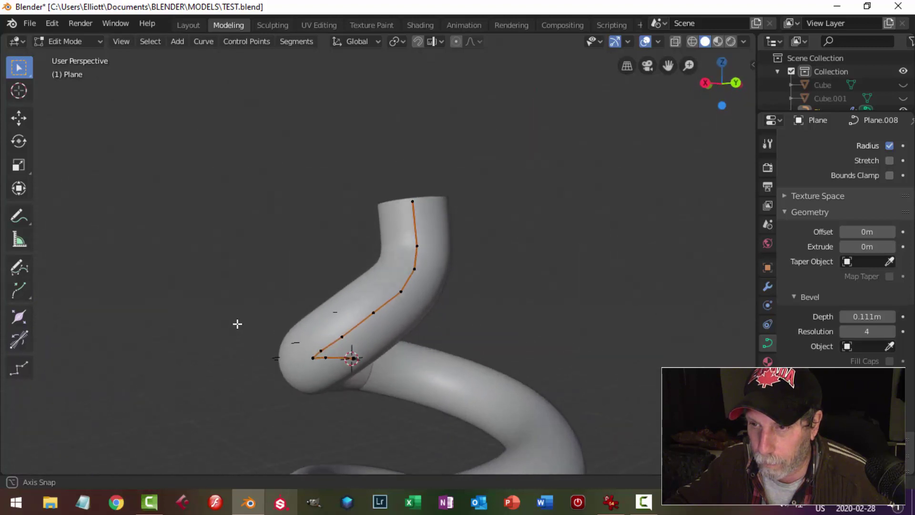
Check the curve from the front, leave Edit Mode and orbit around the neck
key(KP_1)
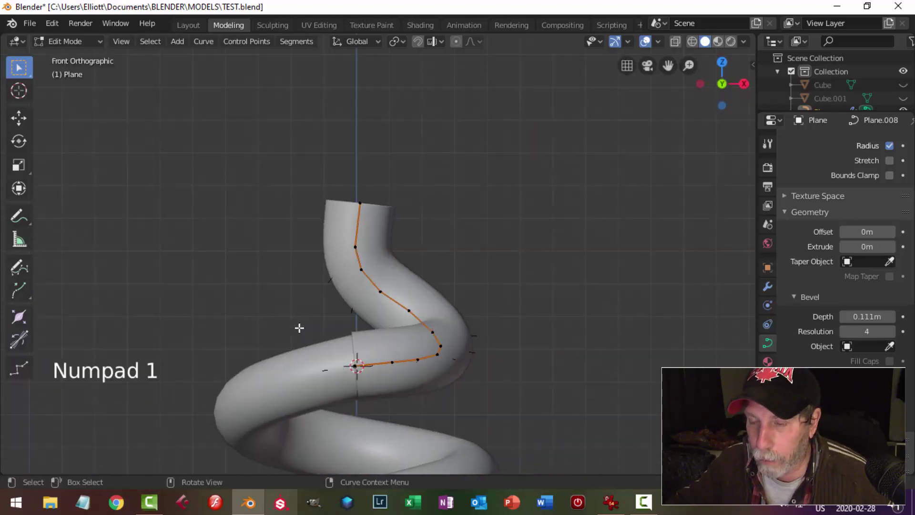
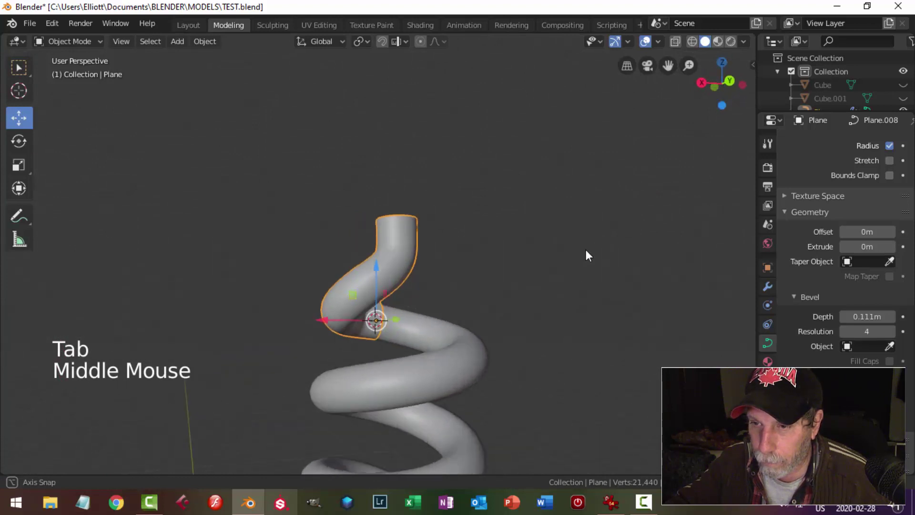
scroll(up, 3)
middle_click(483, 342)
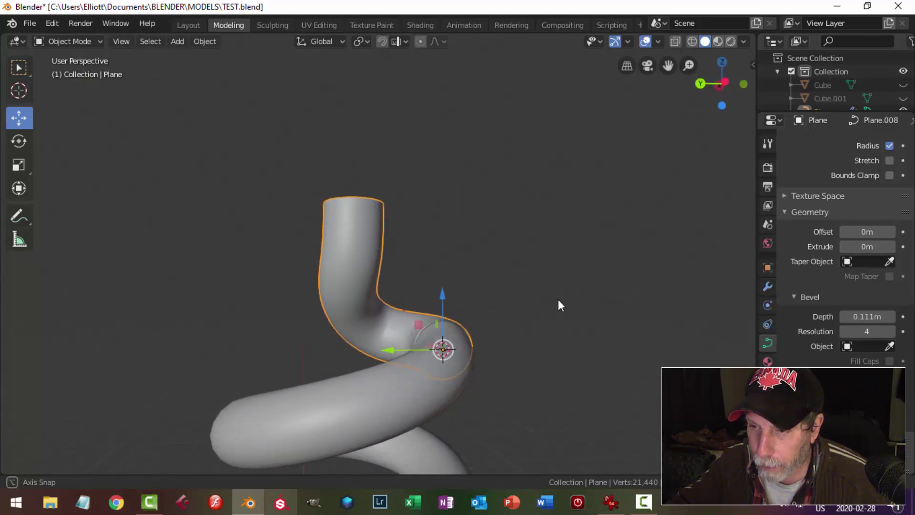
Lower the curve's Resolution Preview U from 12 to 3, ready to convert it to a mesh
scroll(up, 3)
key(alt+a)
scroll(down, 3)
middle_click(507, 339)
click(428, 324)
middle_click(541, 328)
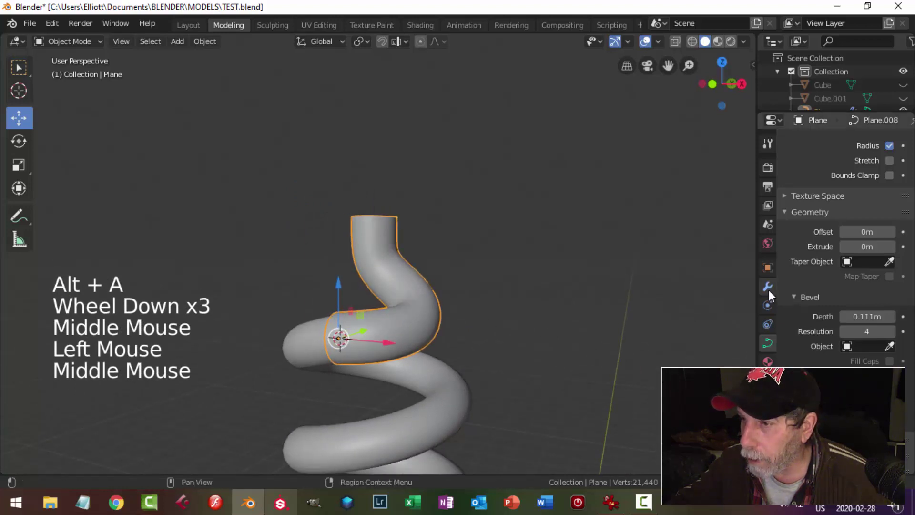
click(774, 291)
click(911, 165)
middle_click(528, 309)
click(773, 348)
scroll(up, 3)
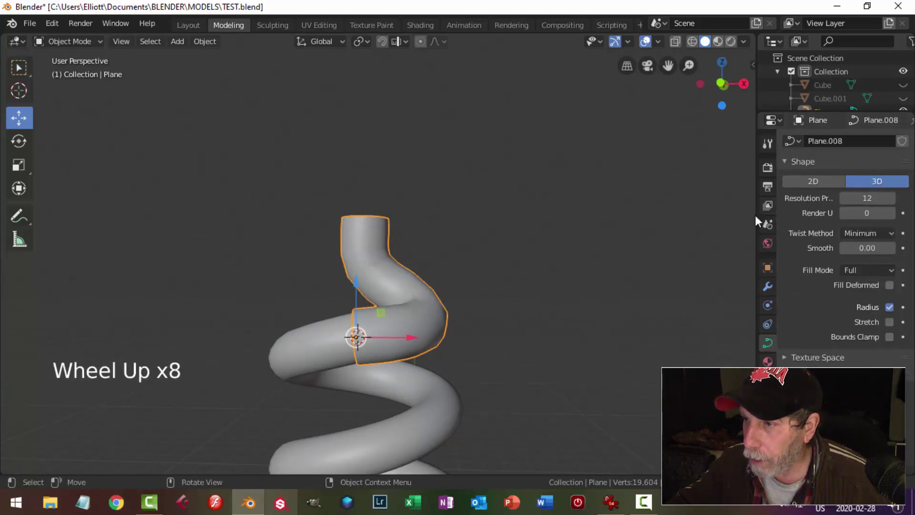
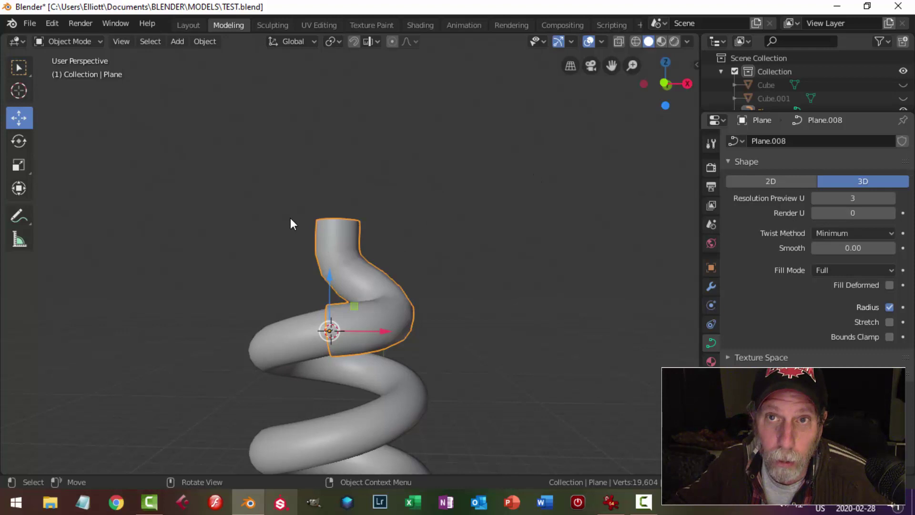
click(216, 44)
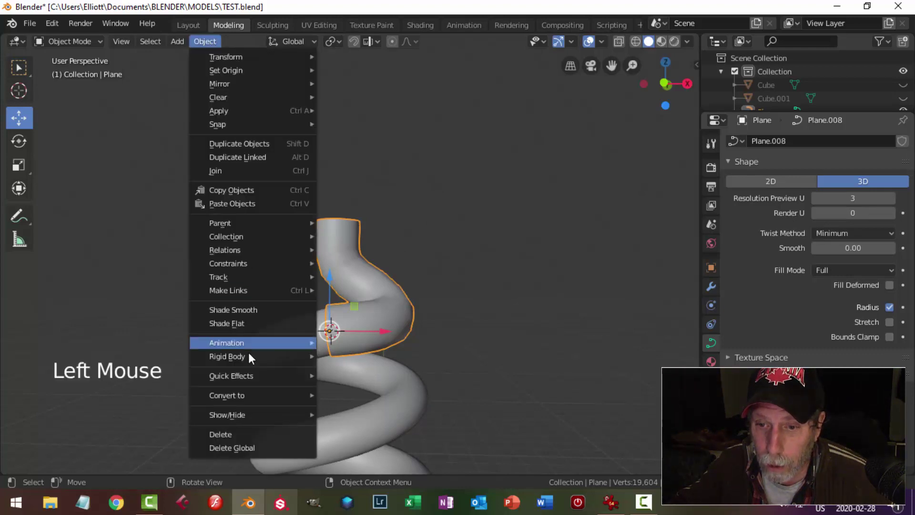
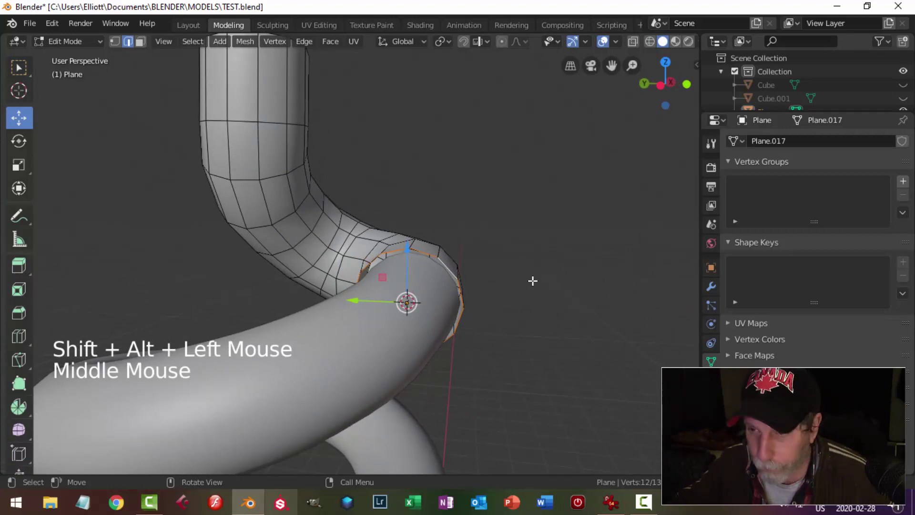
Scale the tube's top edge loop and select the whole tube mesh
key(e)
key(s)
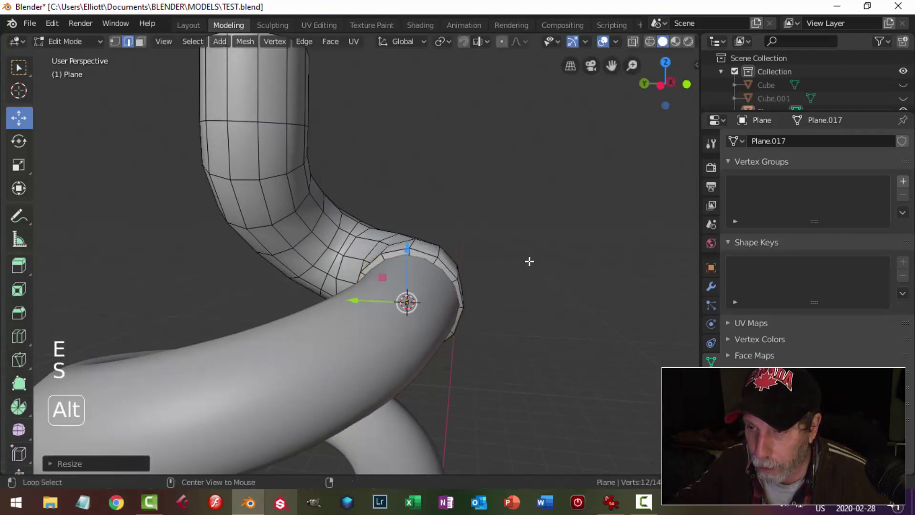
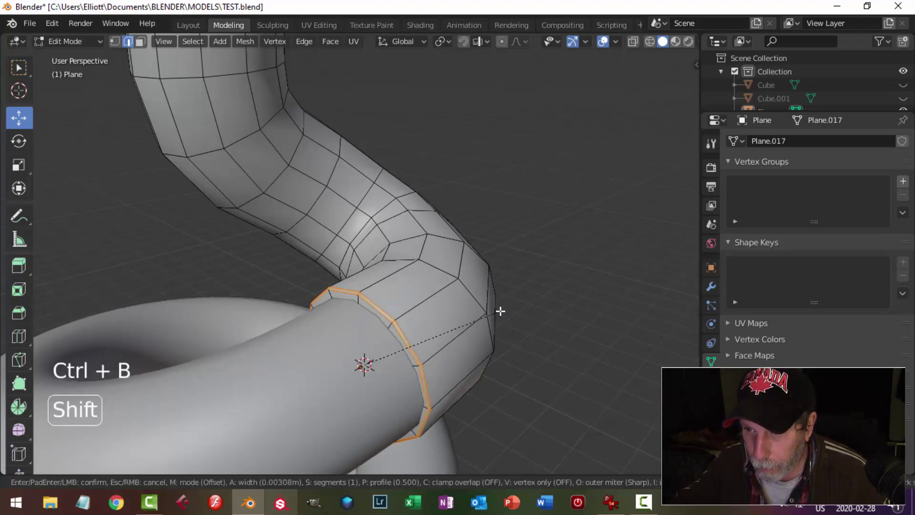
key(alt+a)
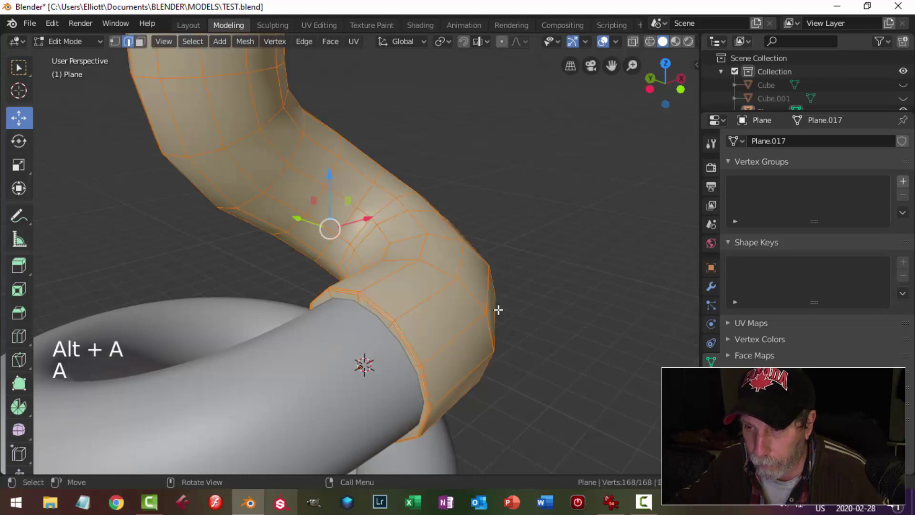
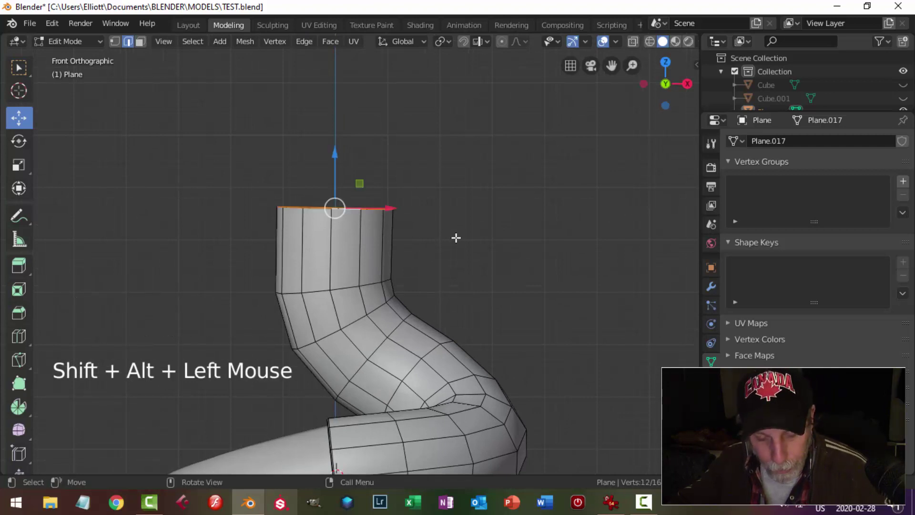
Flatten the top rim by scaling, then switch to face selection for the neck
key(s)
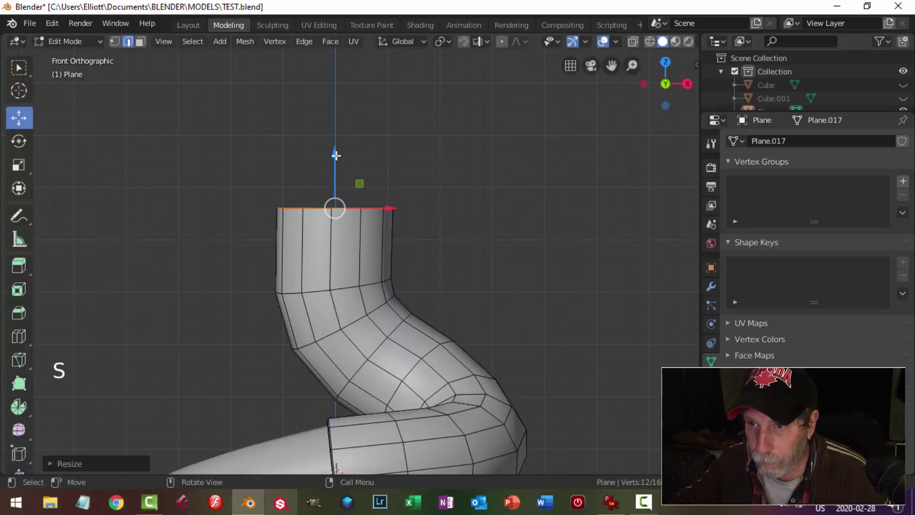
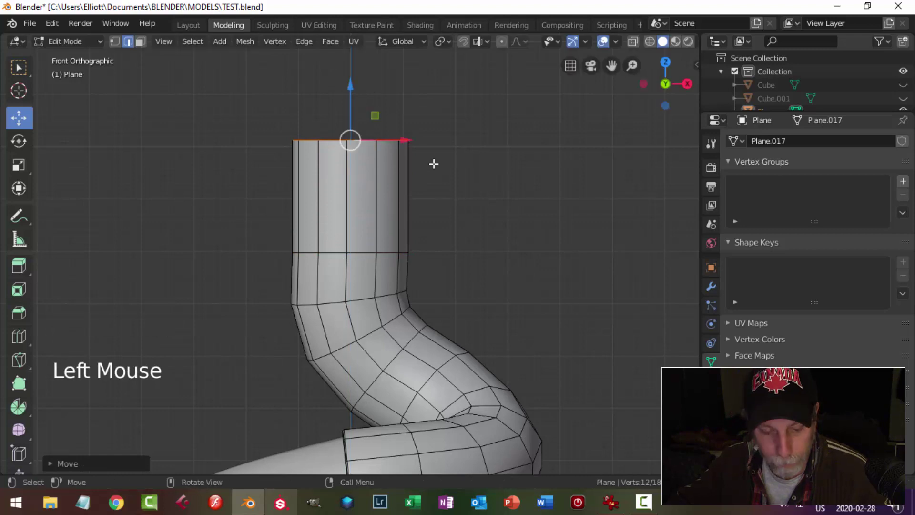
key(3)
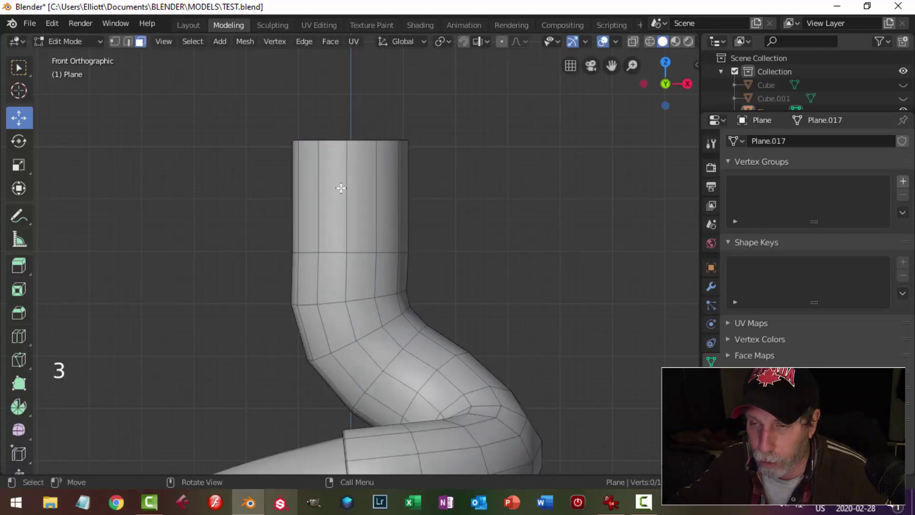
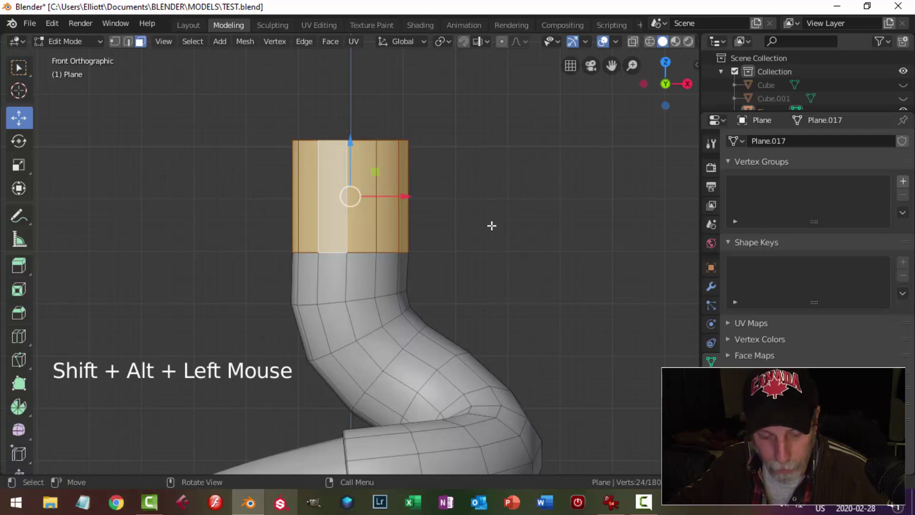
Extrude the neck faces along normals to thicken the neck wall outward
key(e)
key(alt+s)
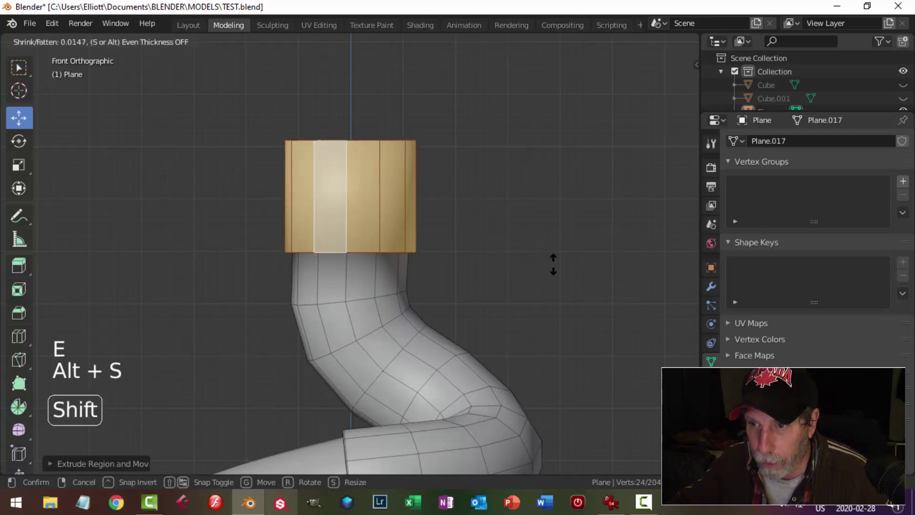
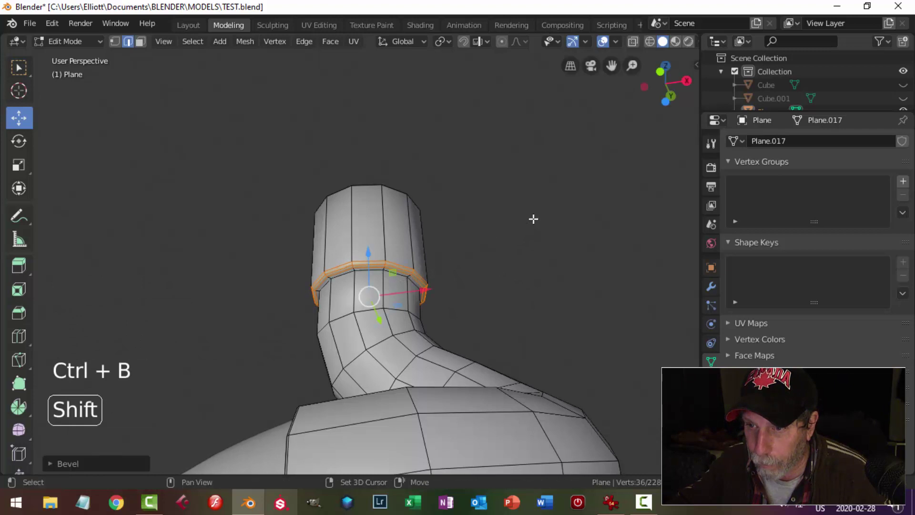
key(alt+a)
key(Tab)
scroll(down, 3)
key(ctrl+2)
middle_click(398, 288)
scroll(down, 3)
middle_click(395, 298)
key(alt+a)
middle_click(389, 254)
scroll(up, 3)
click(384, 256)
key(Tab)
Bevel the neck's top rim edge loop with two segments for a rounded lip, then return to Object Mode
scroll(up, 3)
middle_click(402, 265)
scroll(up, 3)
click(390, 229)
middle_click(434, 291)
key(ctrl+b)
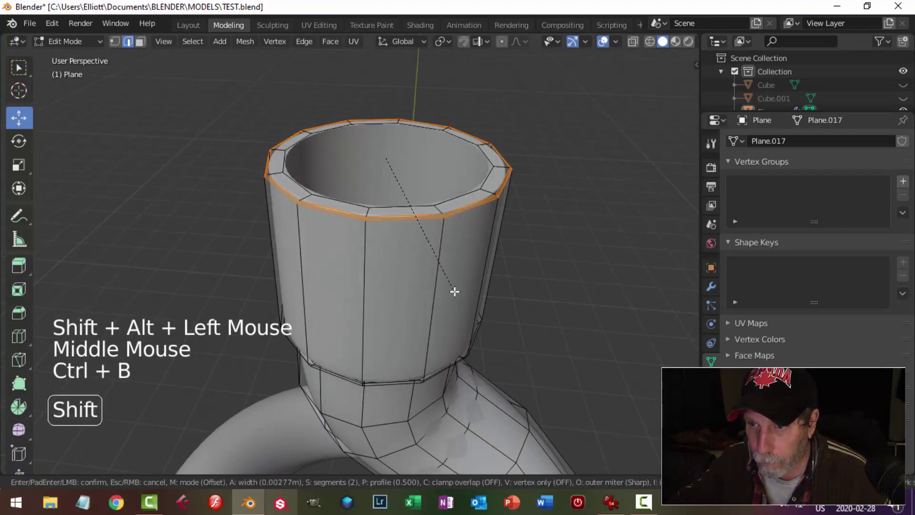
key(alt+a)
key(Tab)
scroll(down, 3)
key(alt+a)
middle_click(419, 321)
scroll(down, 3)
scroll(up, 3)
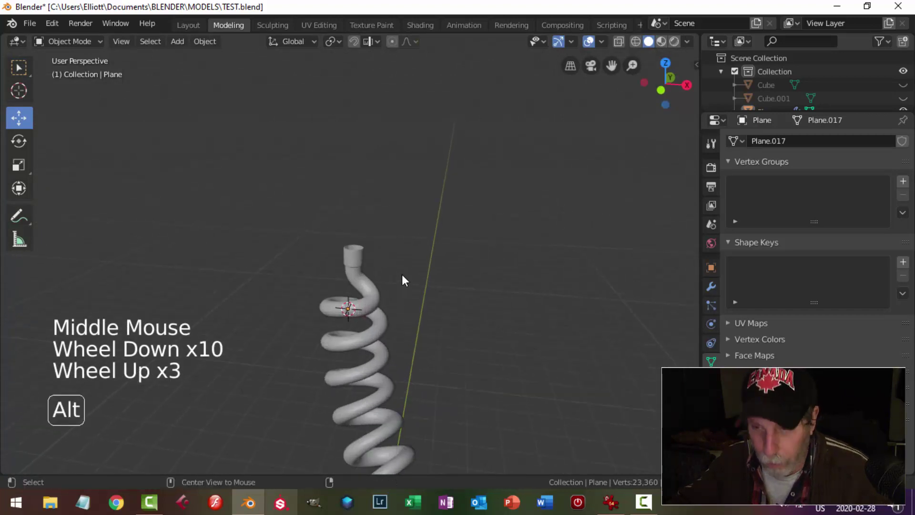
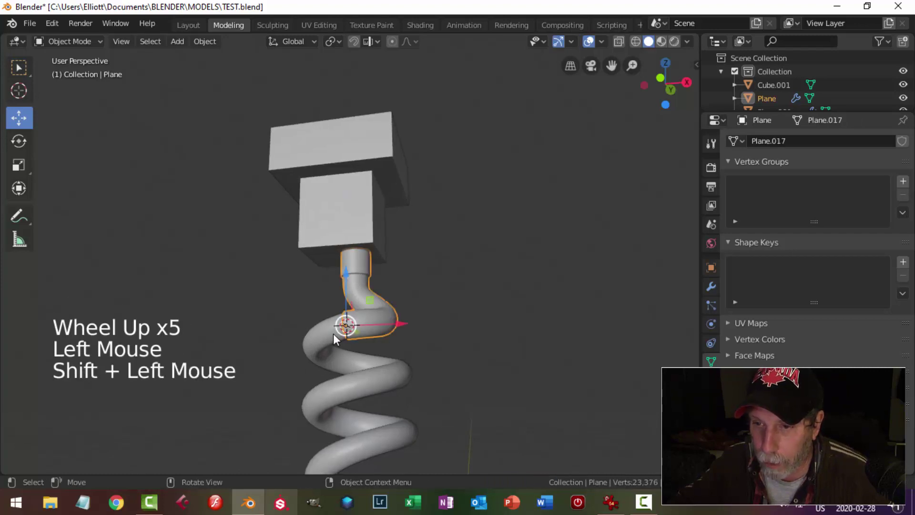
Nudge the model's position in front view
double_click(328, 339)
scroll(down, 3)
middle_click(424, 344)
key(KP_1)
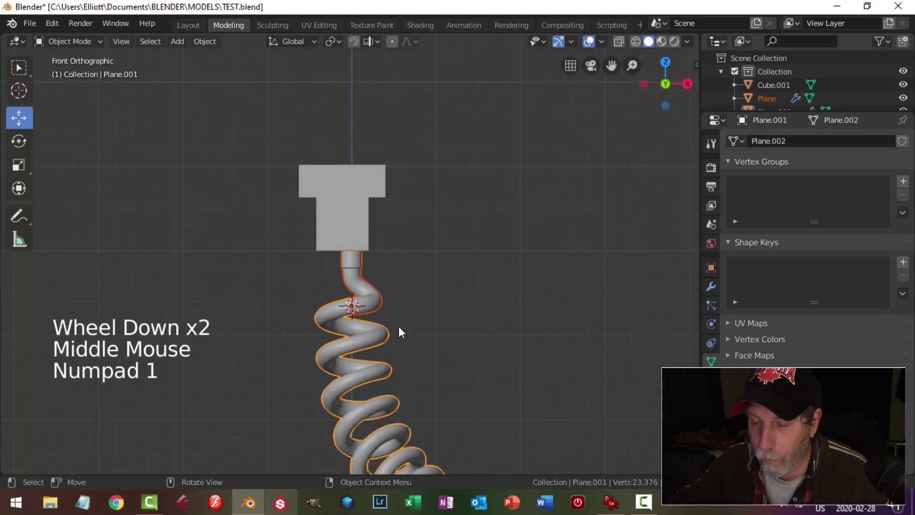
scroll(up, 3)
key(g)
key(alt+a)
scroll(down, 3)
middle_click(466, 300)
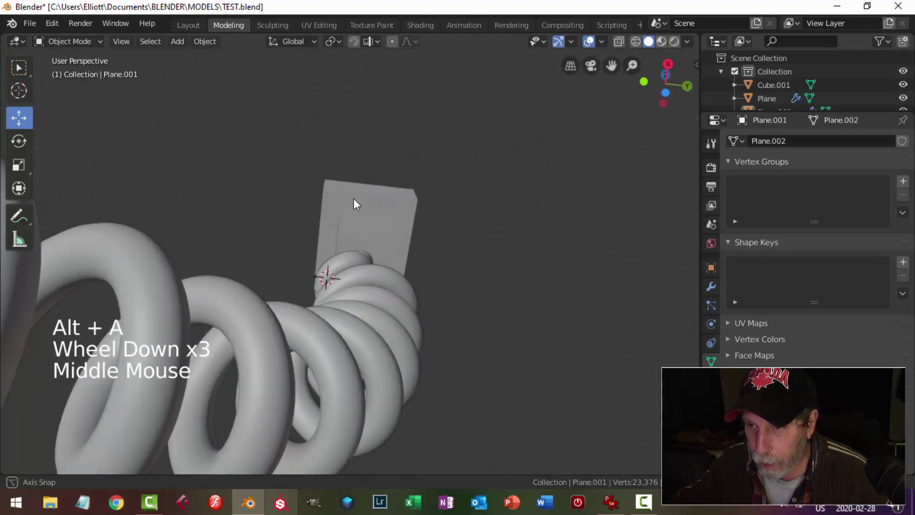
In top wireframe view, move Cube.001 directly over the tube's neck and return to solid shading
key(KP_7)
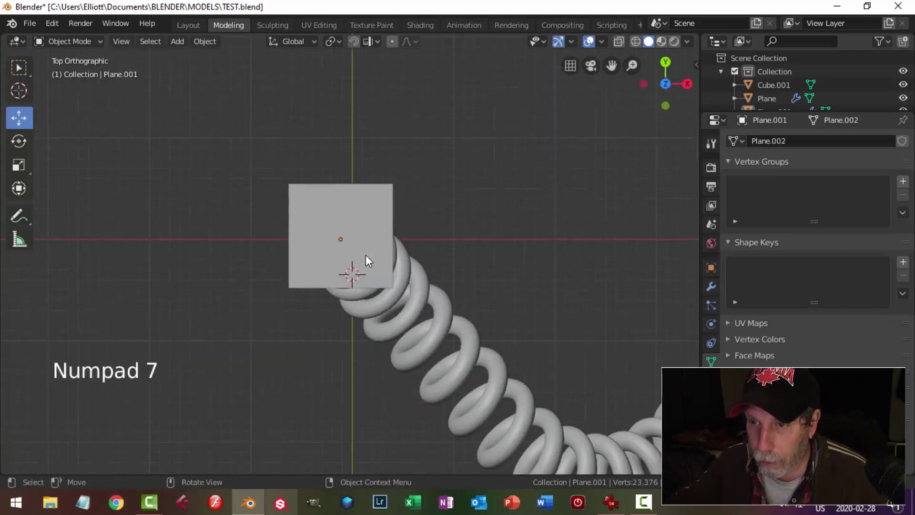
key(z)
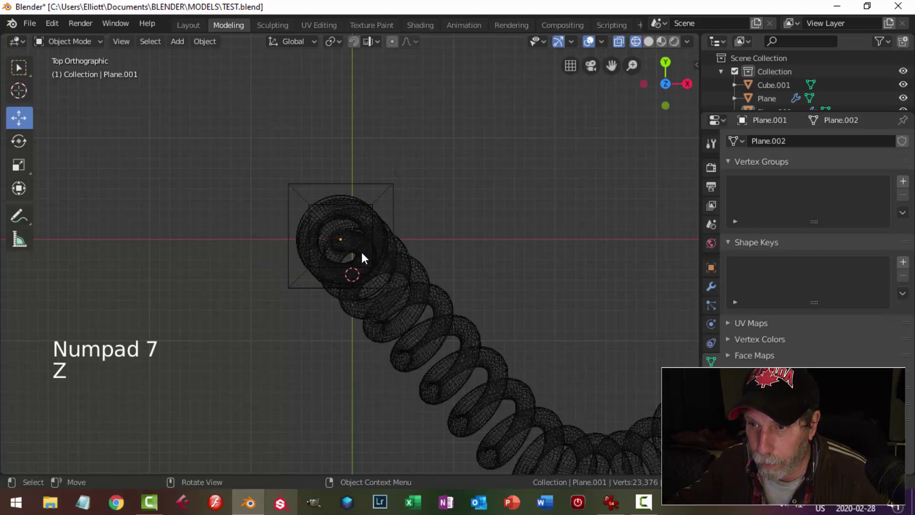
click(386, 190)
scroll(up, 3)
key(g)
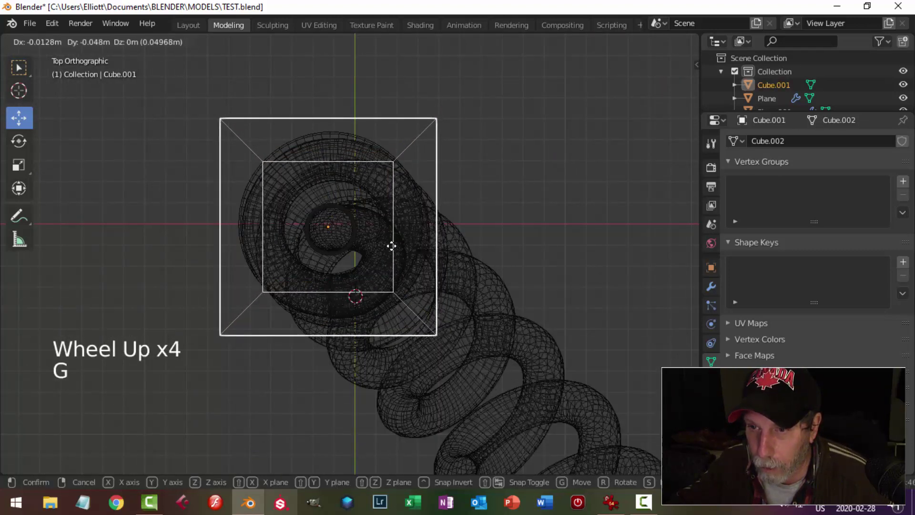
key(alt+a)
scroll(down, 3)
middle_click(512, 289)
key(z)
middle_click(518, 291)
middle_click(483, 251)
click(386, 175)
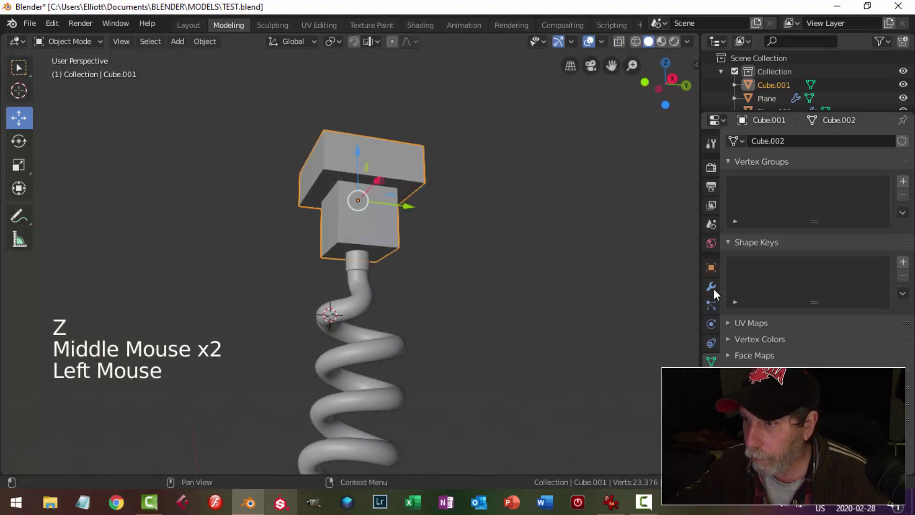
Add a Bevel modifier to the cube with 0.02 m width and 2 segments
click(715, 289)
click(773, 149)
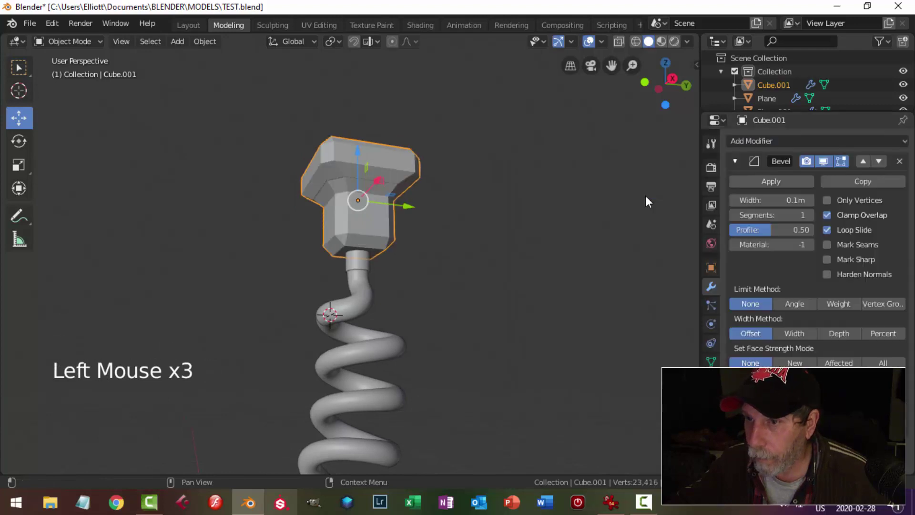
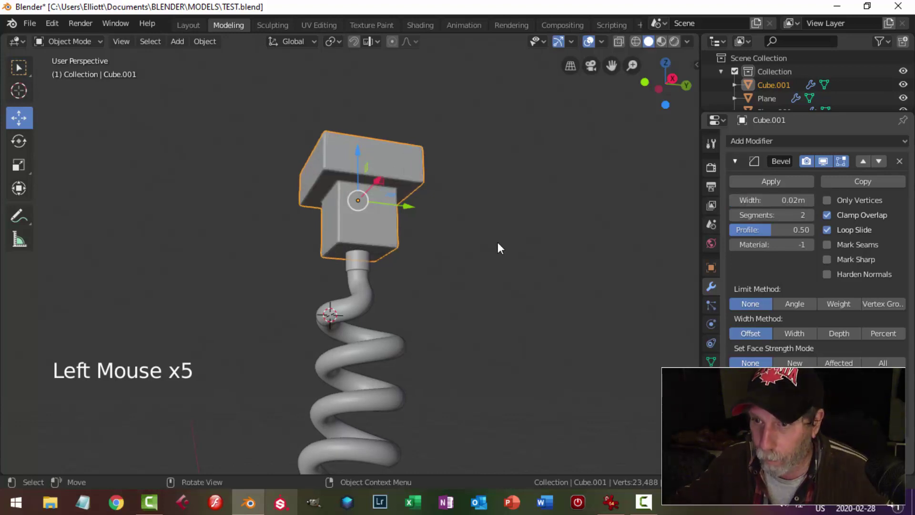
scroll(down, 3)
key(alt+a)
middle_click(409, 277)
scroll(up, 3)
middle_click(390, 322)
scroll(up, 3)
Orbit around the model to check the bevelled cube, then select the tube
middle_click(411, 332)
scroll(up, 3)
middle_click(461, 370)
scroll(up, 3)
middle_click(459, 299)
click(432, 323)
scroll(up, 3)
scroll(down, 3)
Set the tube's origin, then scale the whole tube mesh uniformly in Edit Mode
right_click(445, 353)
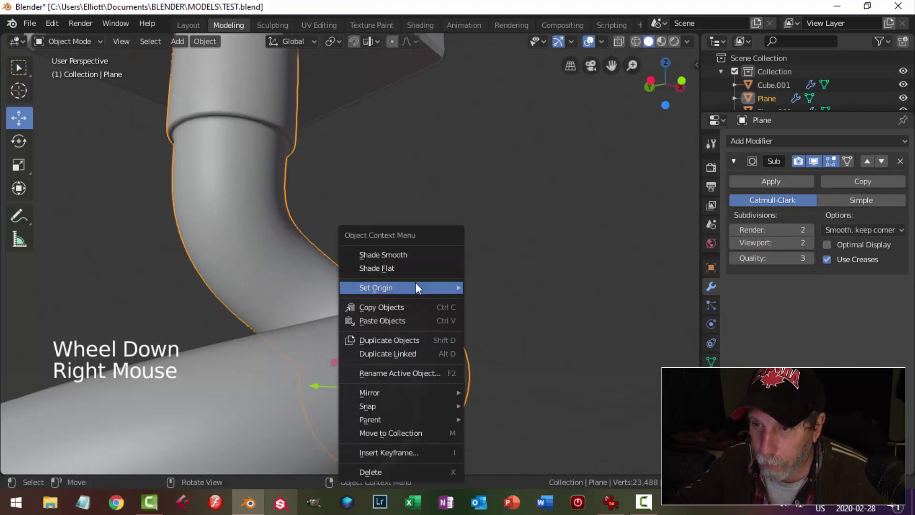
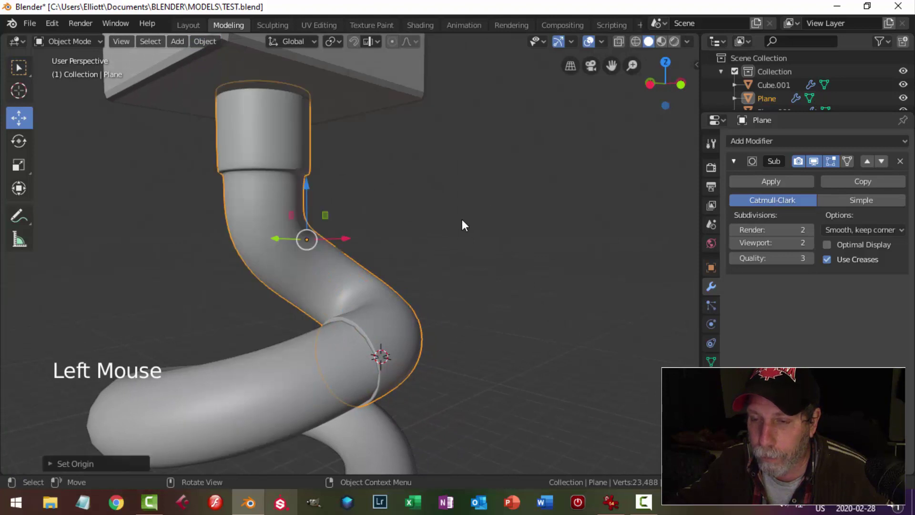
key(Tab)
key(a)
key(s)
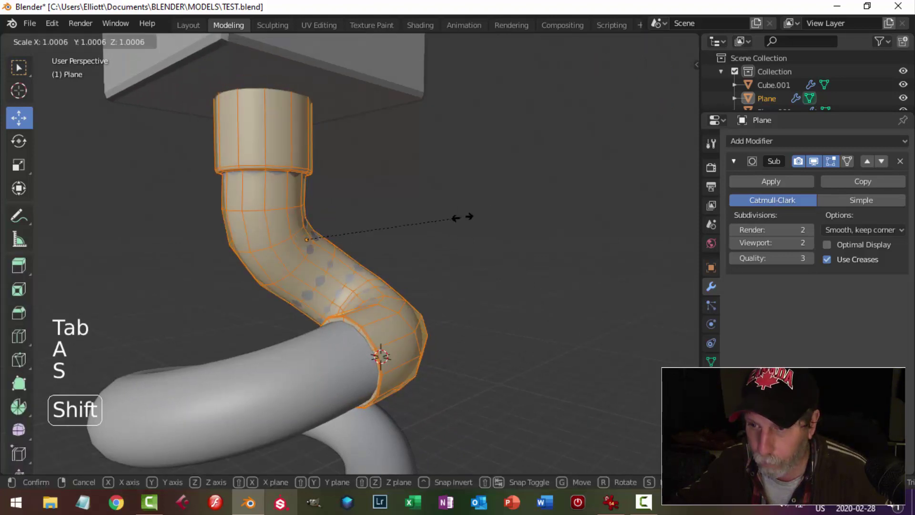
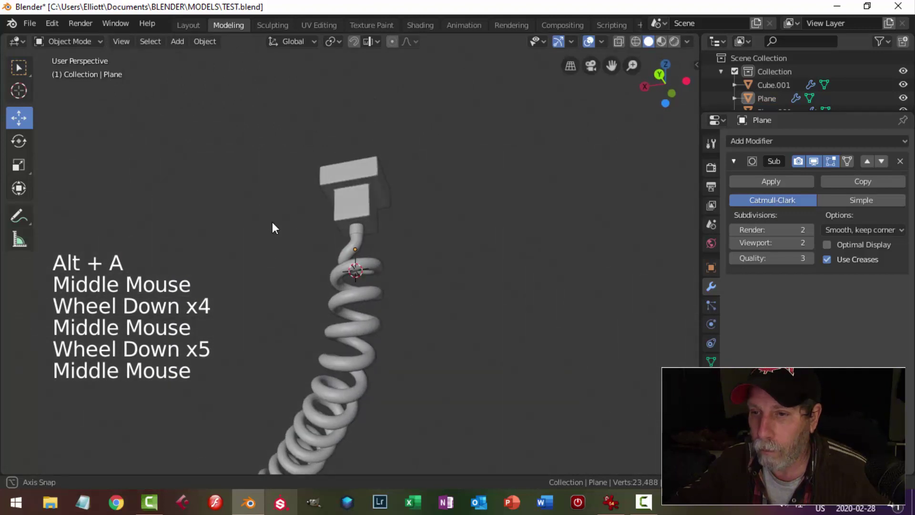
scroll(up, 3)
scroll(down, 3)
scroll(down, 3)
Hide a selected part of the mesh and frame the view on the remaining tube
middle_click(352, 269)
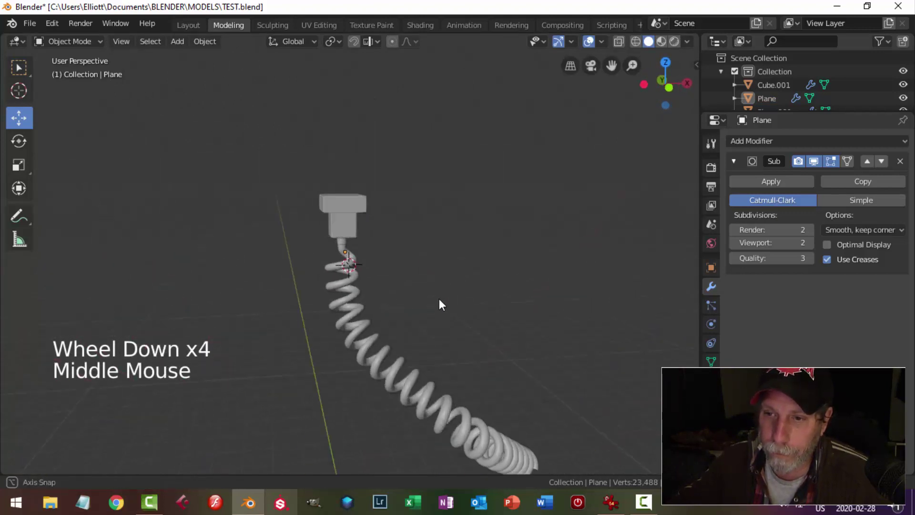
scroll(up, 3)
middle_click(416, 257)
click(397, 206)
key(h)
click(366, 254)
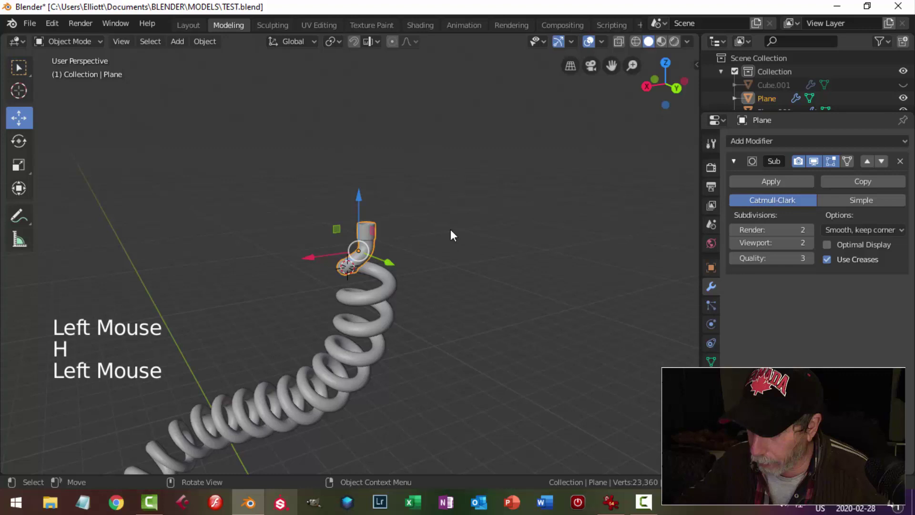
key(KP_Decimal)
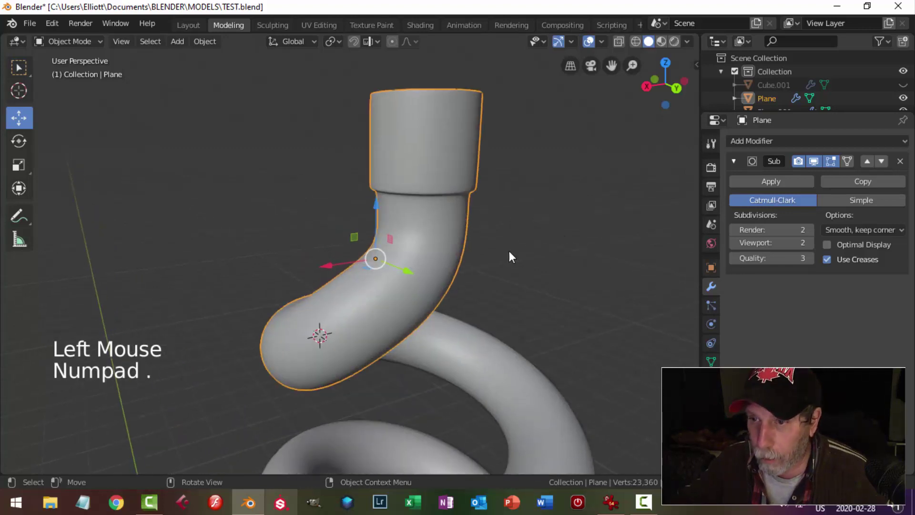
In top view, edge-slide the loop around the flare below the neck to a new position
key(Tab)
middle_click(432, 275)
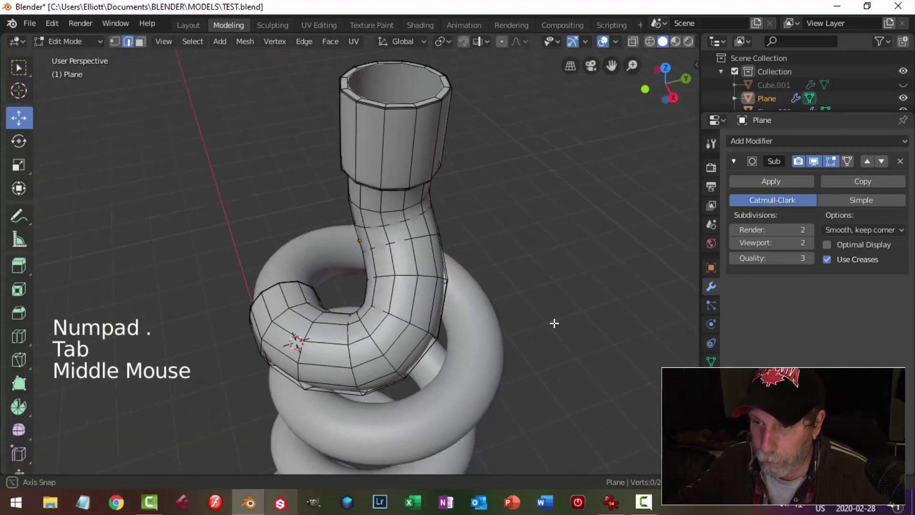
key(KP_7)
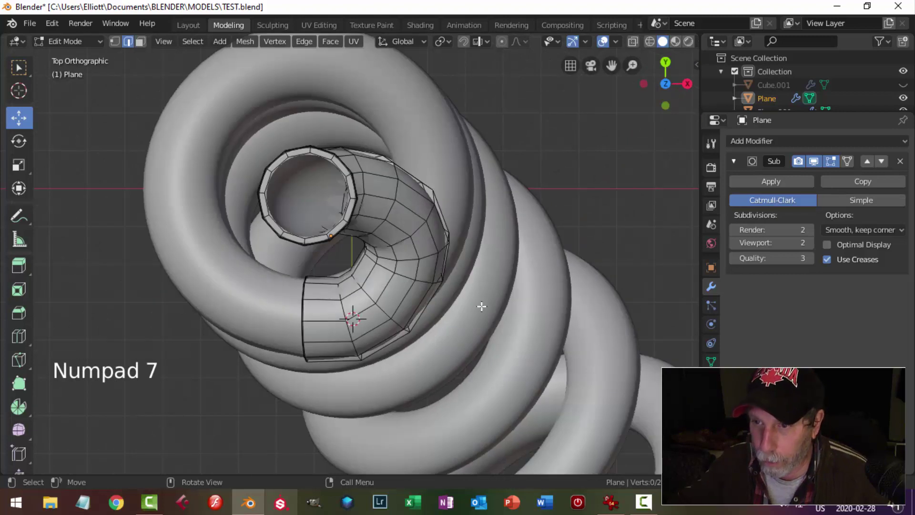
scroll(up, 3)
key(2)
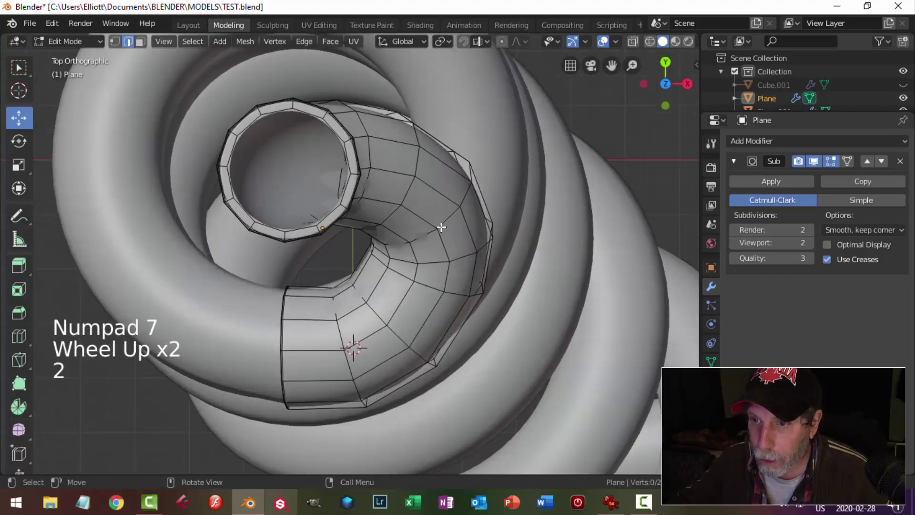
click(445, 220)
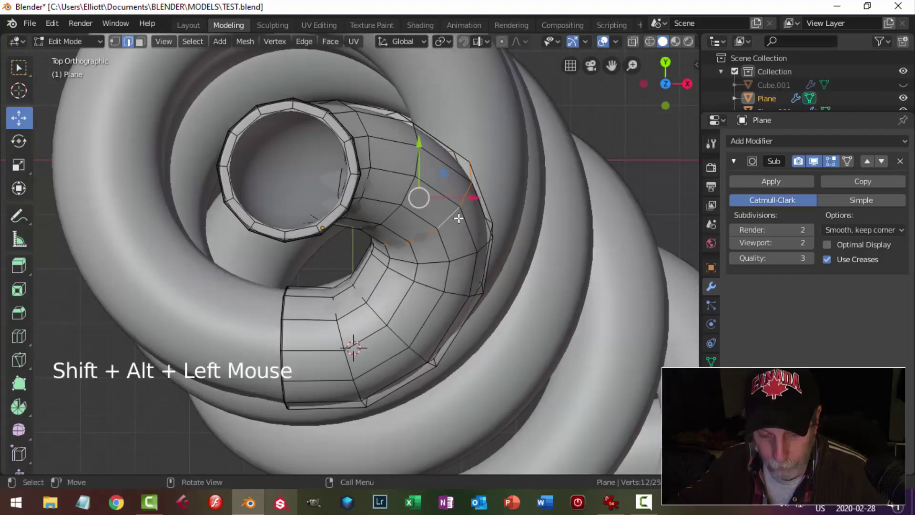
key(g)
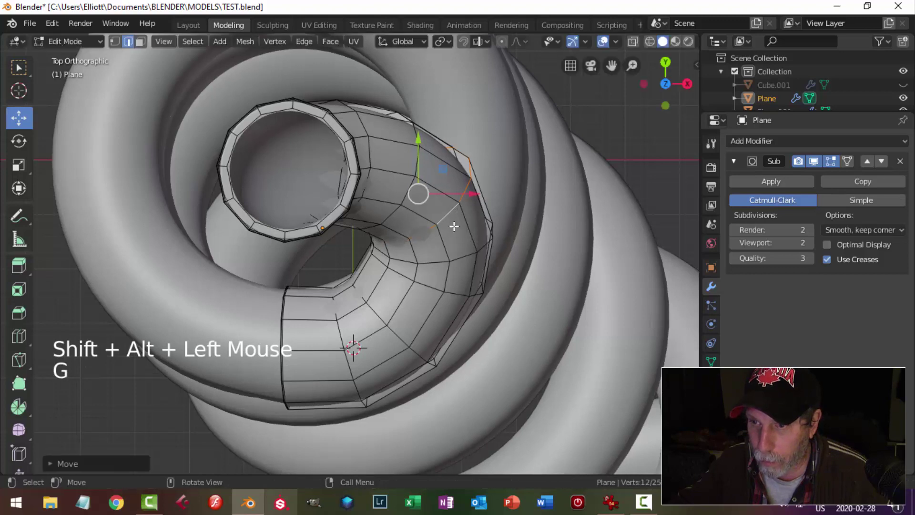
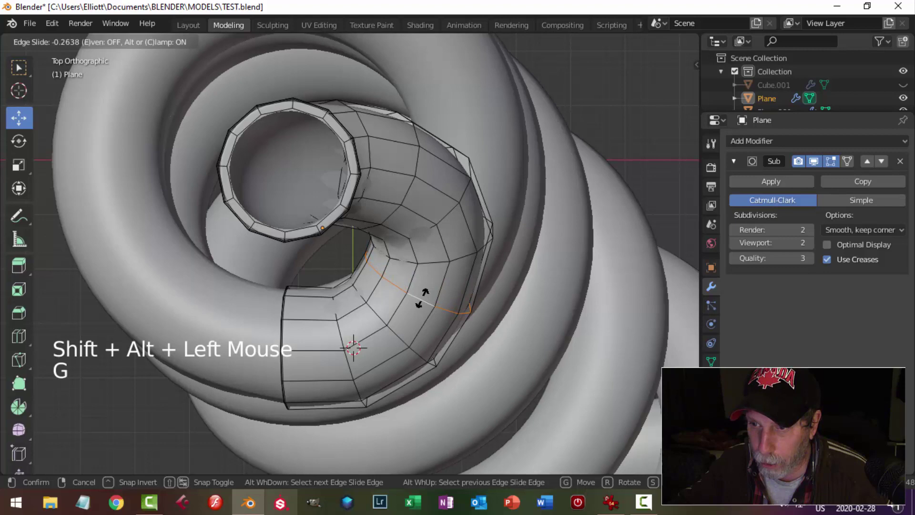
key(g)
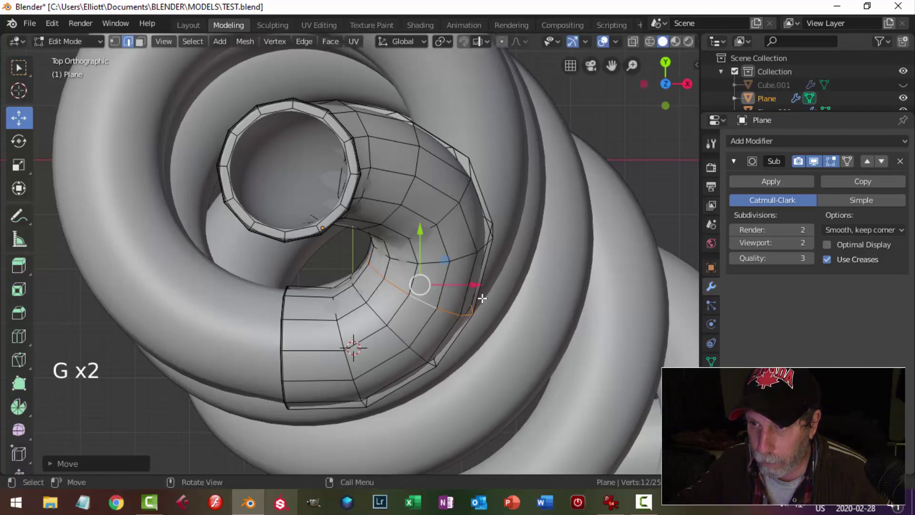
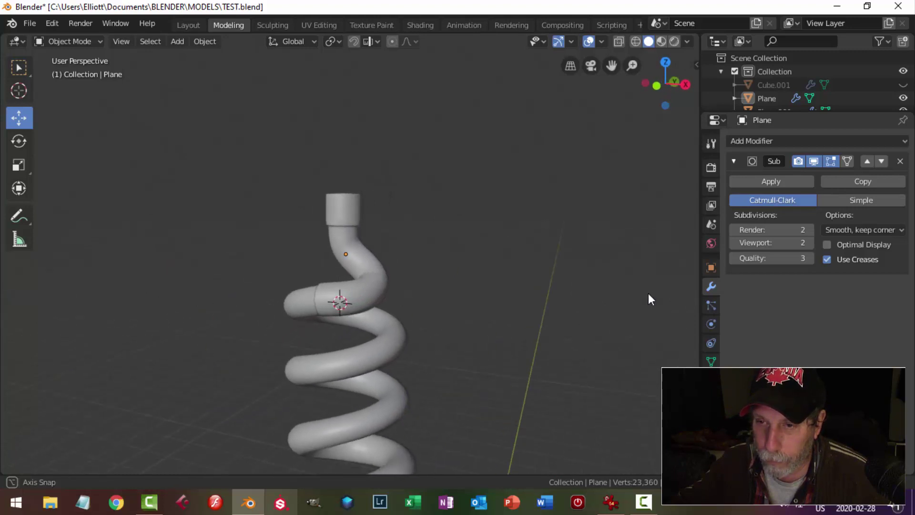
In front view, edge-slide the loop just under the neck to reshape the shoulder, then leave Edit Mode
click(372, 248)
key(Tab)
key(KP_1)
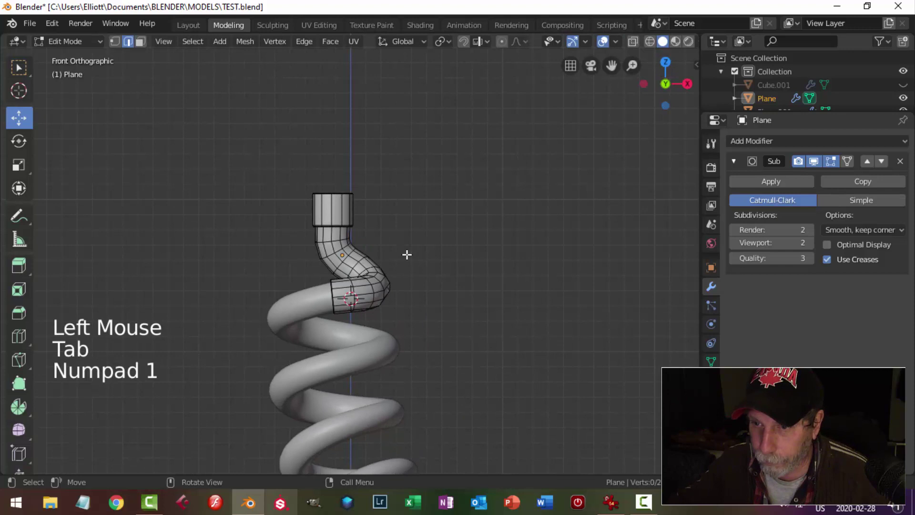
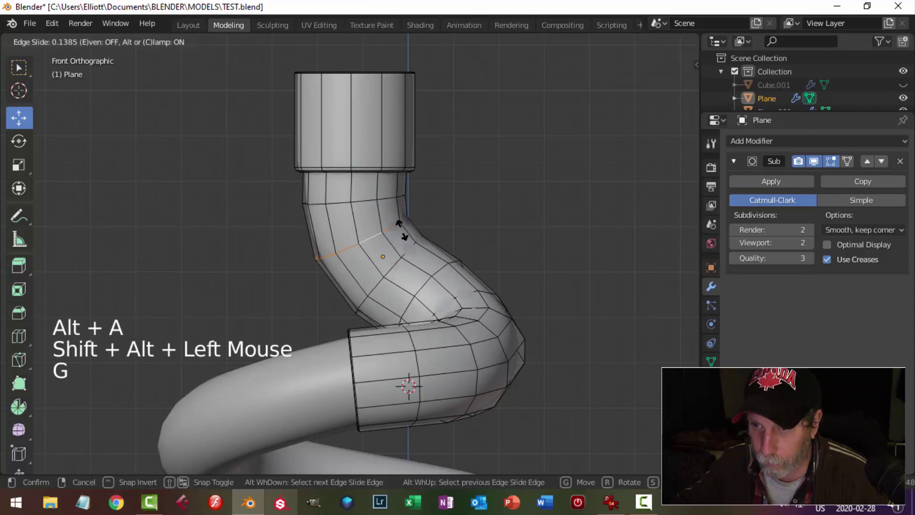
key(g)
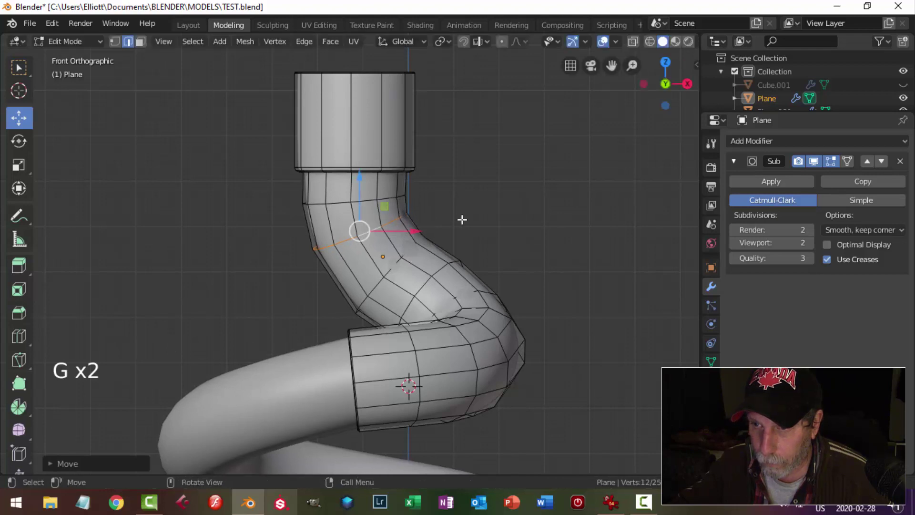
key(alt+a)
key(Tab)
key(alt+a)
scroll(down, 3)
middle_click(538, 230)
scroll(down, 3)
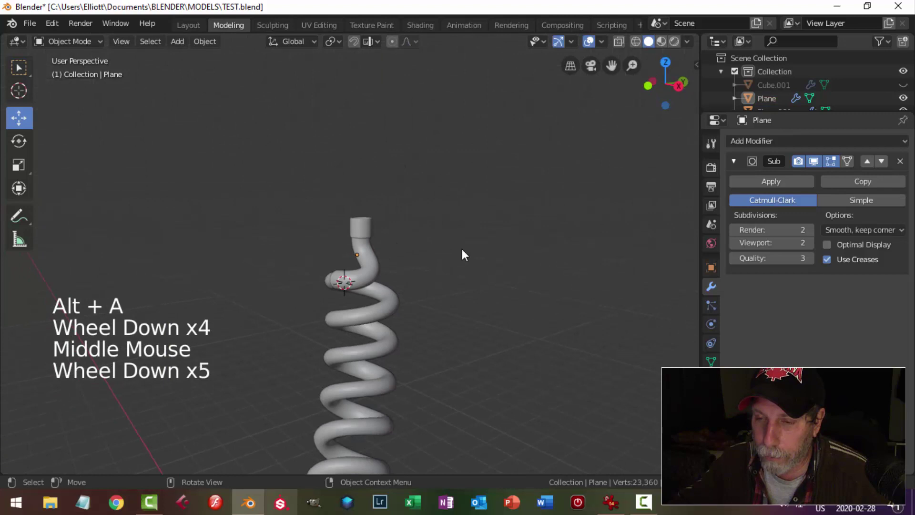
Select the coiled tube in front view and rotate it slightly to adjust the neck's tilt
middle_click(408, 261)
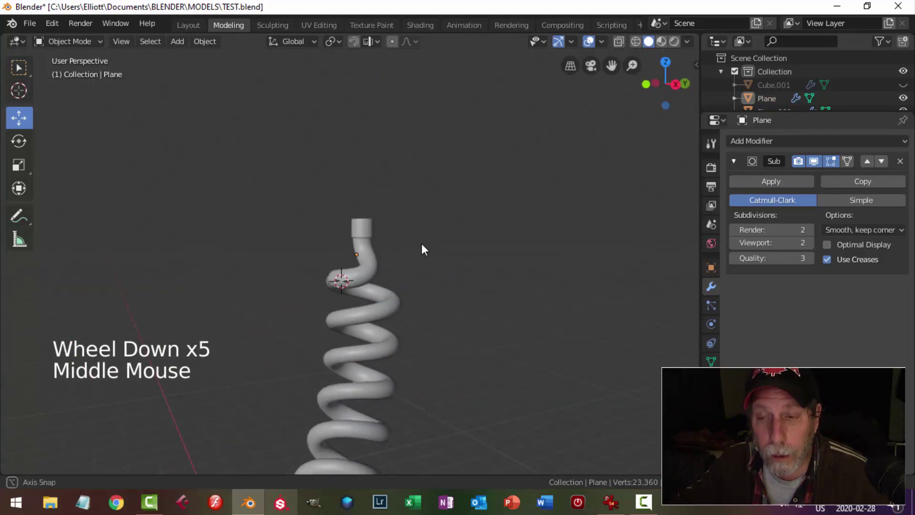
middle_click(430, 284)
key(KP_1)
scroll(up, 3)
scroll(up, 3)
middle_click(401, 282)
click(398, 284)
scroll(up, 3)
key(r)
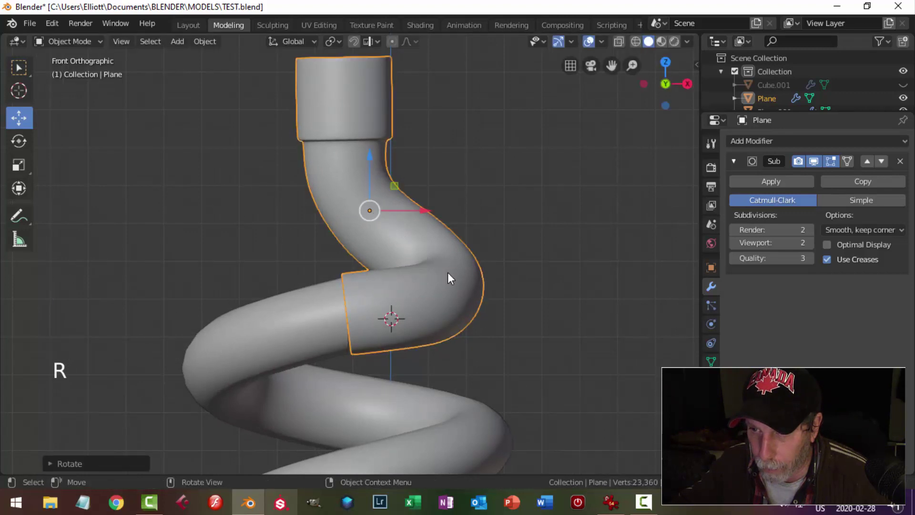
click(430, 217)
key(alt+a)
Orbit around the model in perspective to inspect the rotated tube
scroll(down, 3)
click(334, 174)
scroll(down, 3)
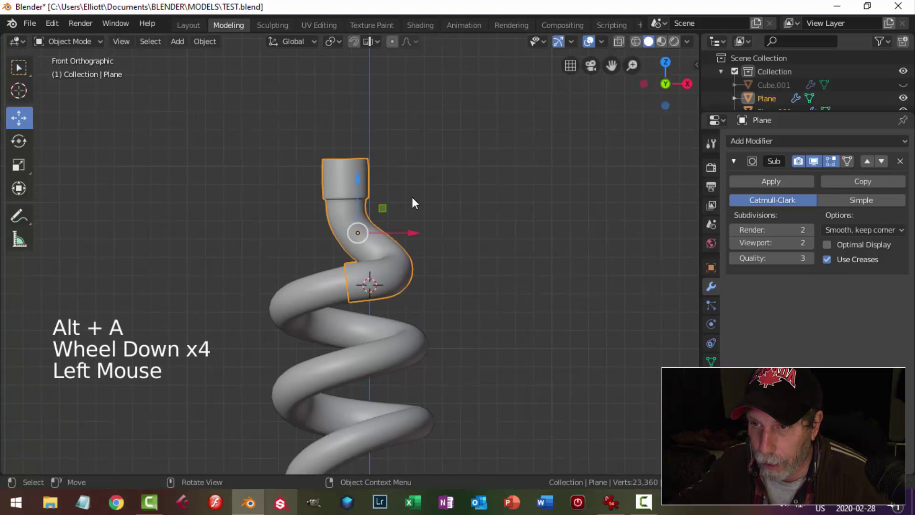
scroll(up, 3)
key(alt+a)
scroll(down, 3)
middle_click(407, 241)
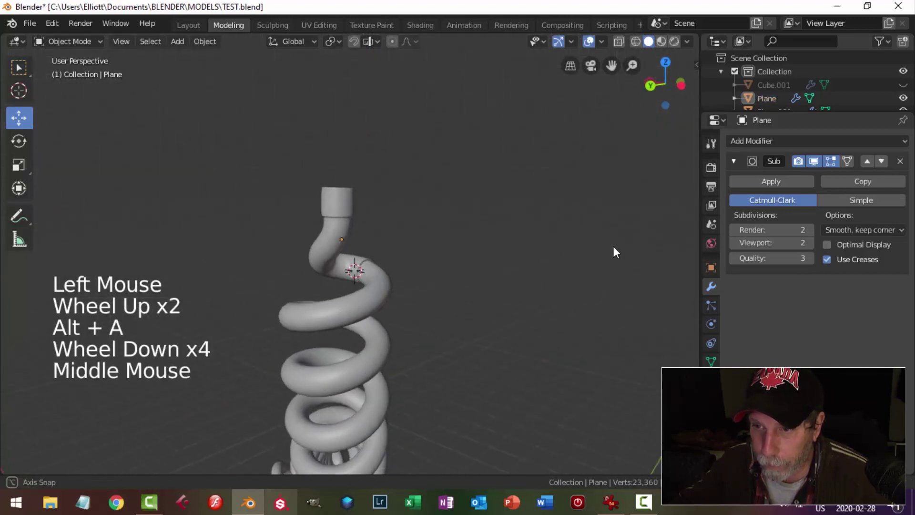
scroll(down, 3)
middle_click(431, 321)
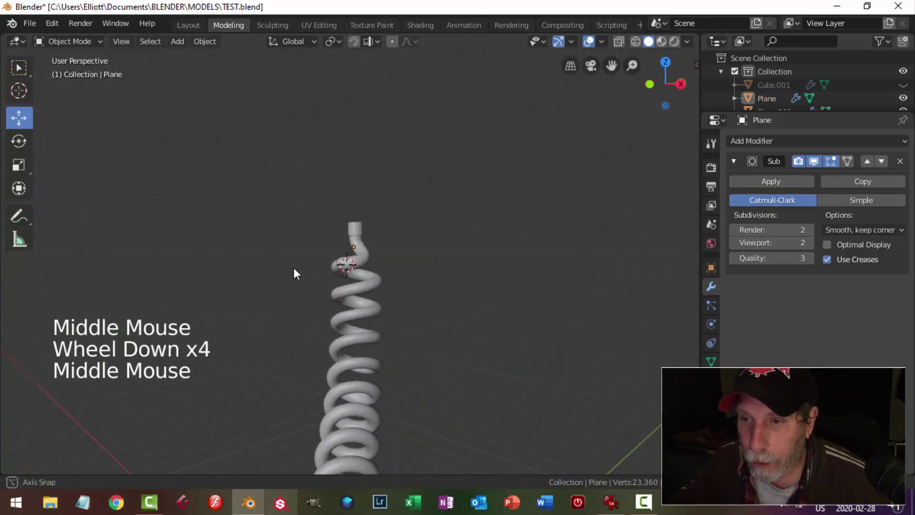